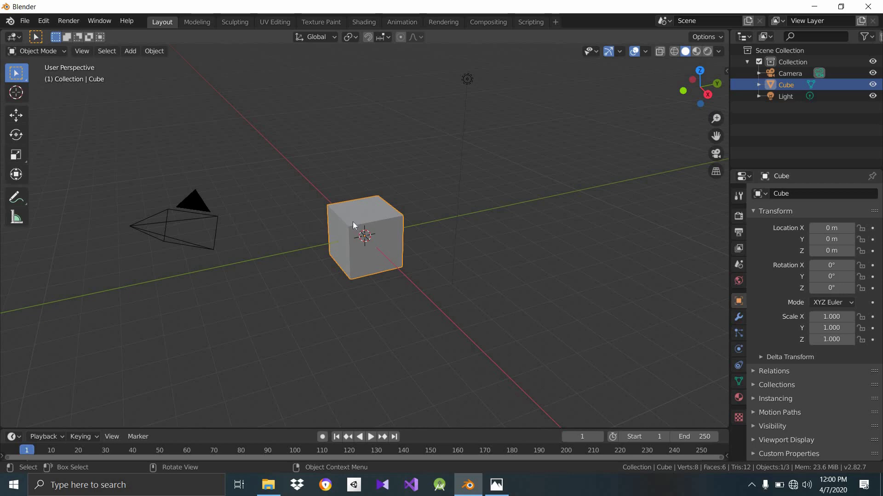
- Delete the default cube and check the empty scene from front, right and top views, ending in Front
key("Delete")
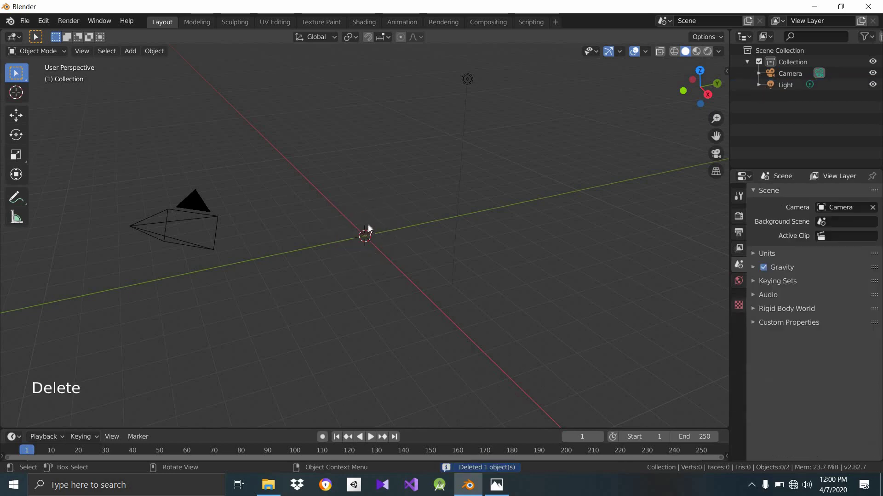
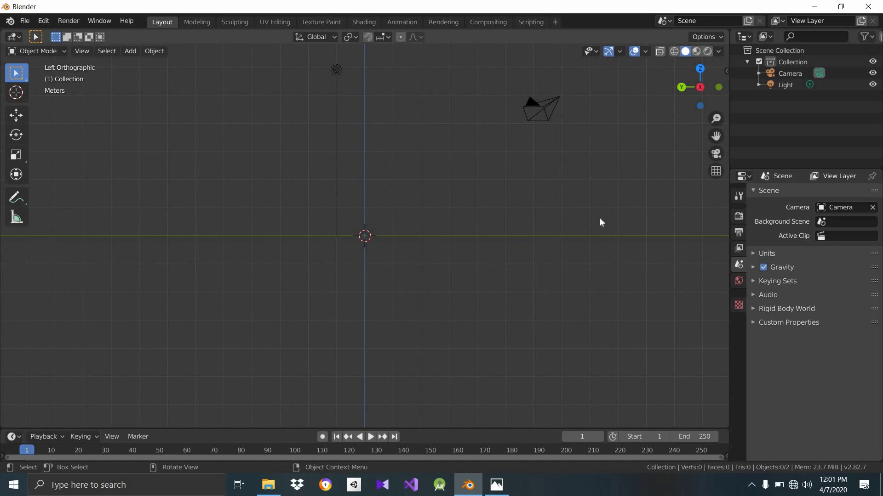
key("KP_1")
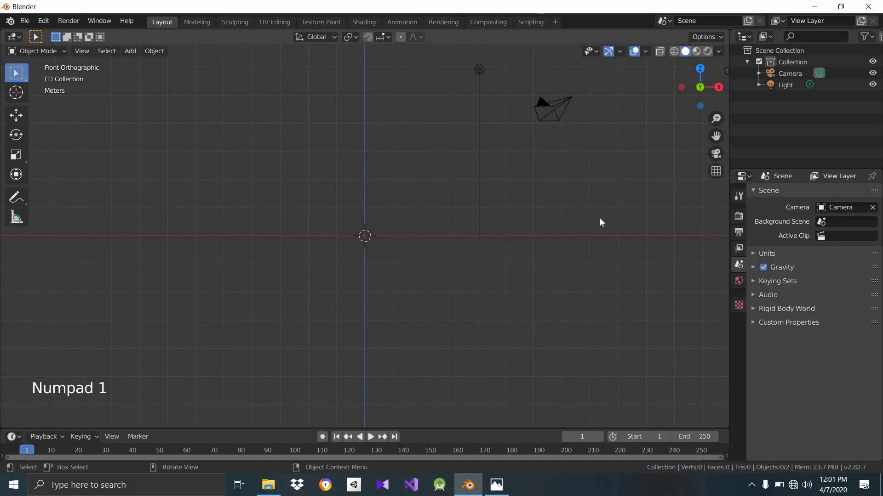
key("KP_3")
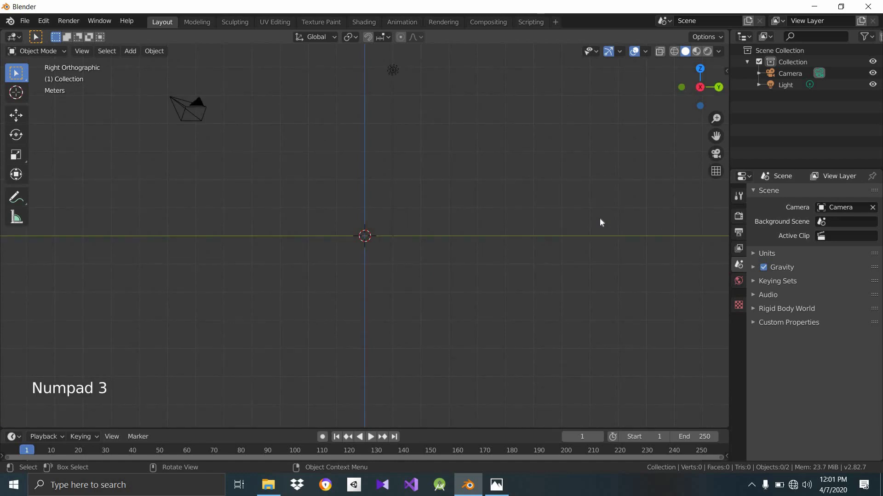
key("KP_7")
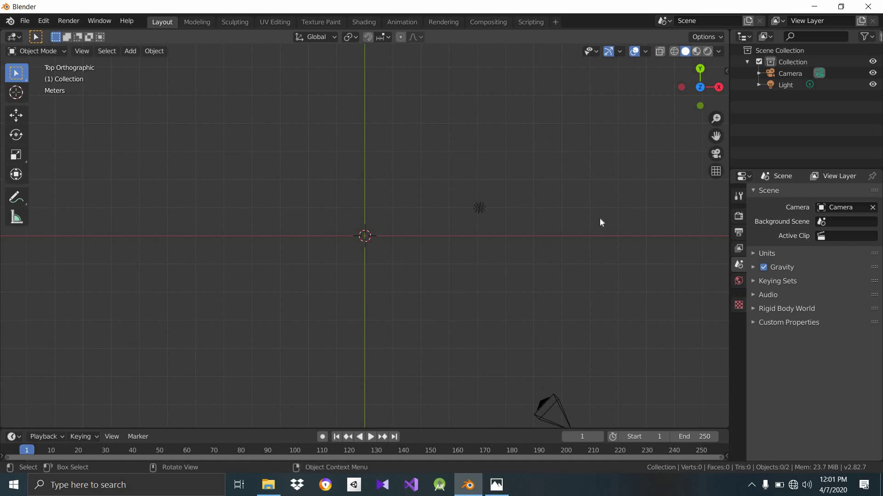
key("KP_1")
key("KP_1")
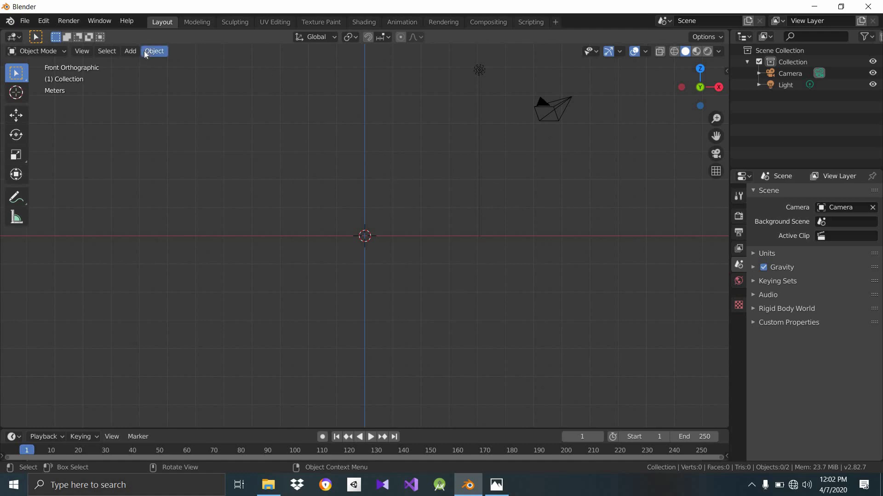
- Bring up the Add menu (Shift+A) to load the glass cup reference photo
left_click(137, 57)
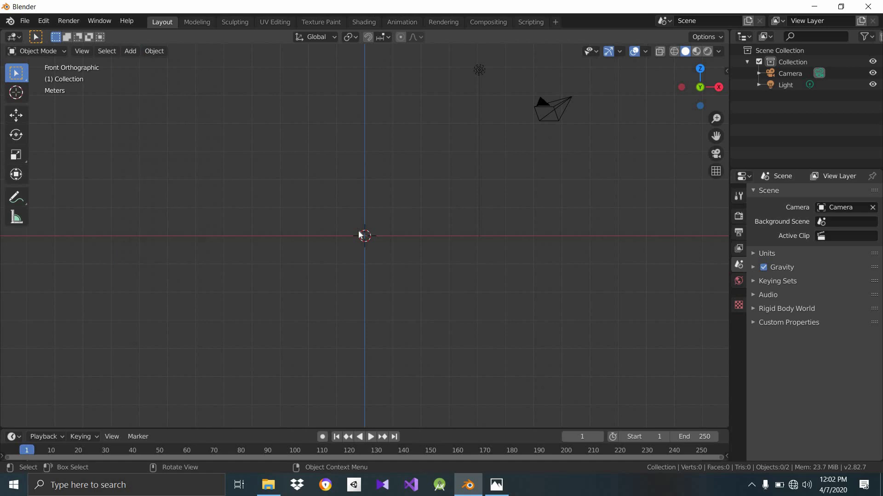
key("shift+a")
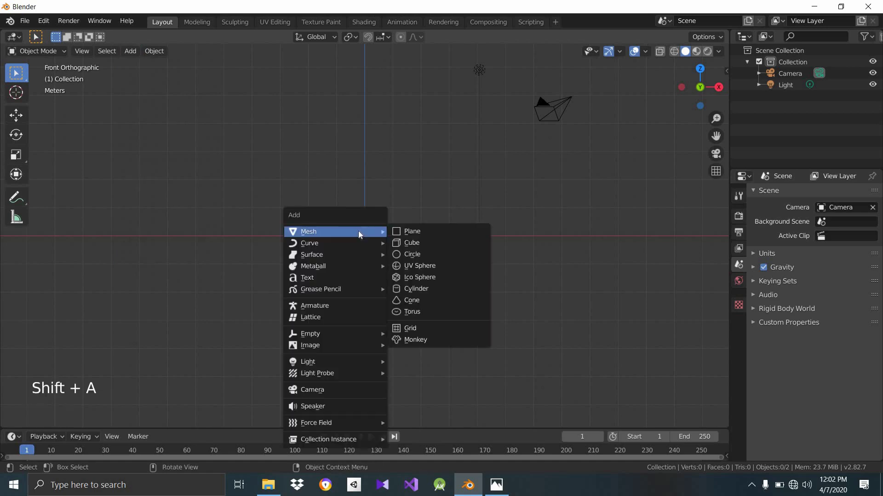
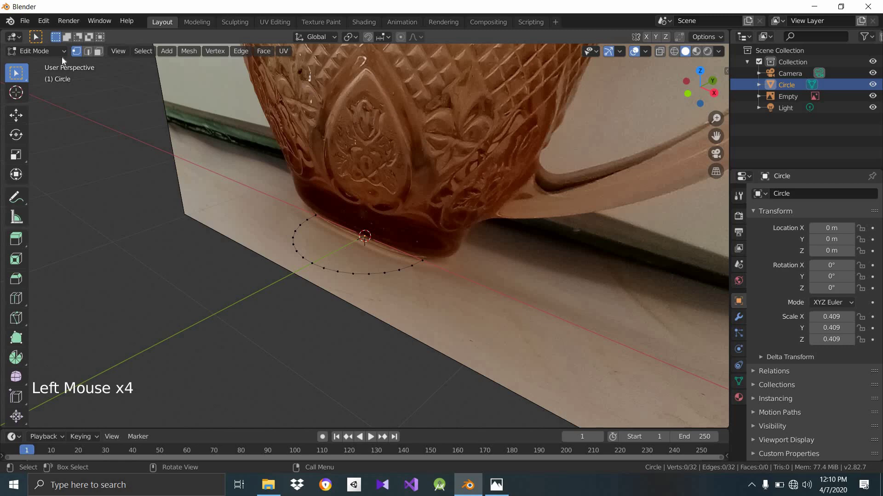
- Leave and re-enter Edit Mode on the circle mesh after orbiting around the cup's base
left_click(47, 67)
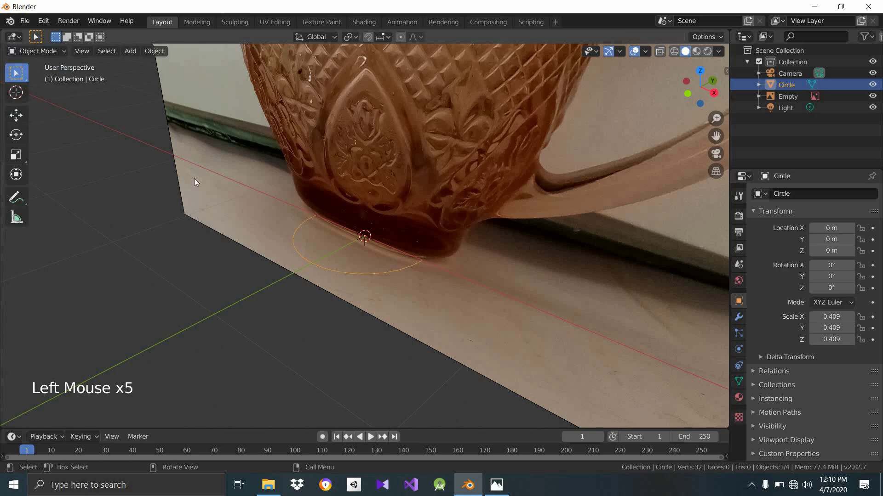
middle_click(298, 240)
left_click(352, 208)
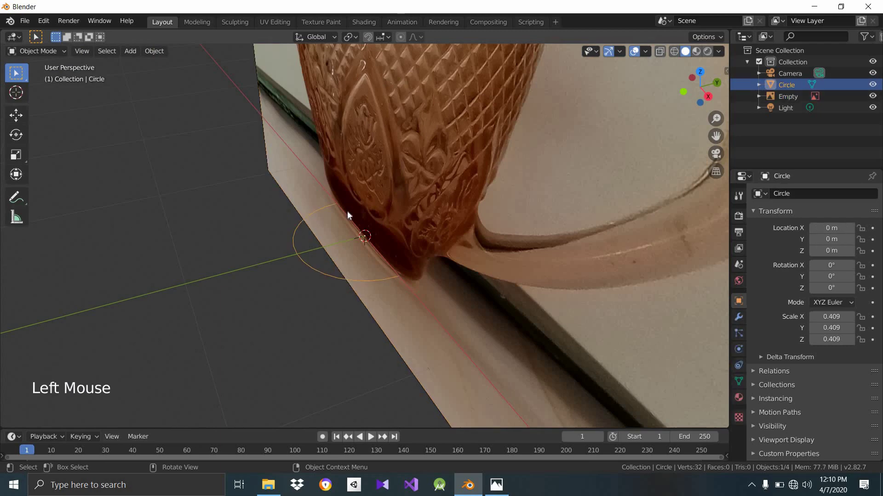
key("Tab")
key("Tab")
key("Tab")
key("Tab")
key("Tab")
key("Tab")
key("Tab")
key("Tab")
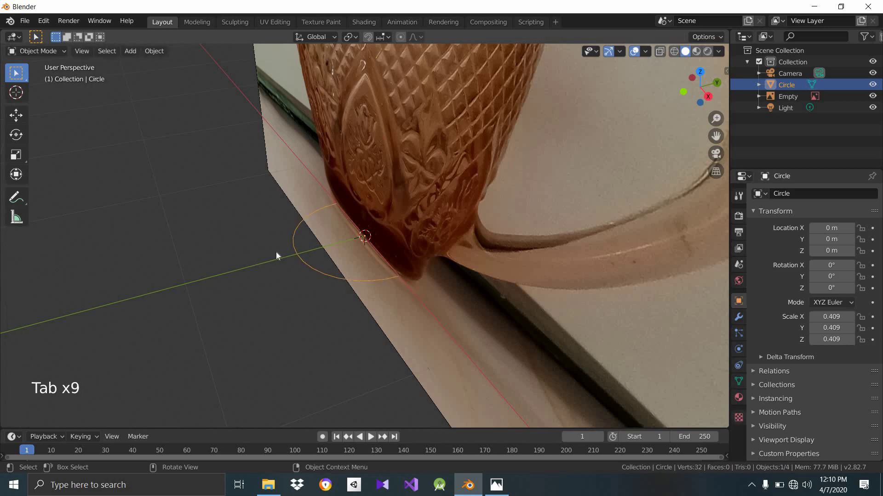
scroll("up", 3)
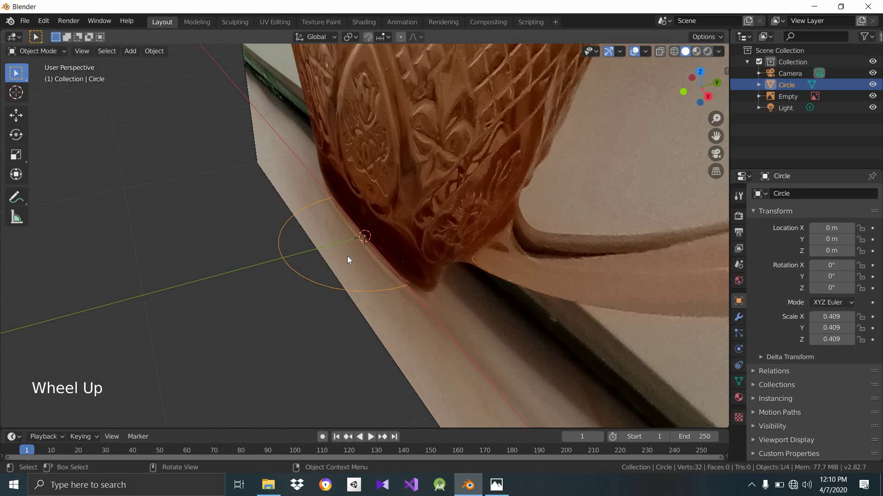
key("Tab")
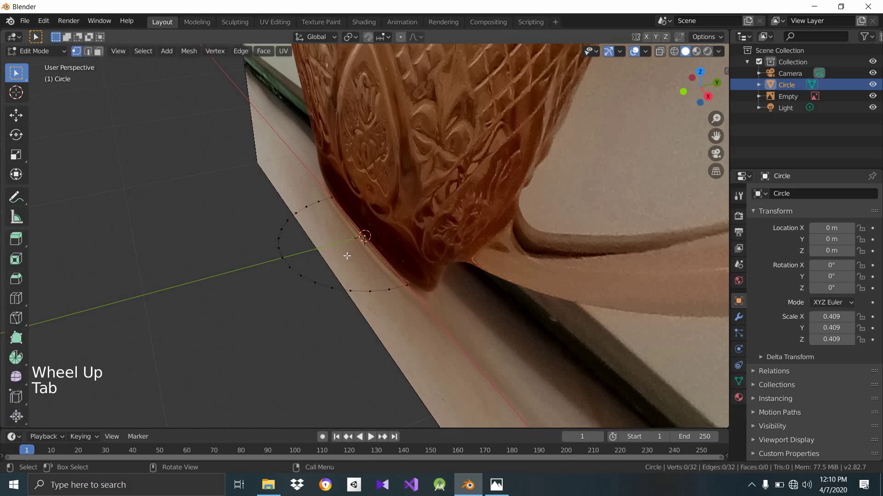
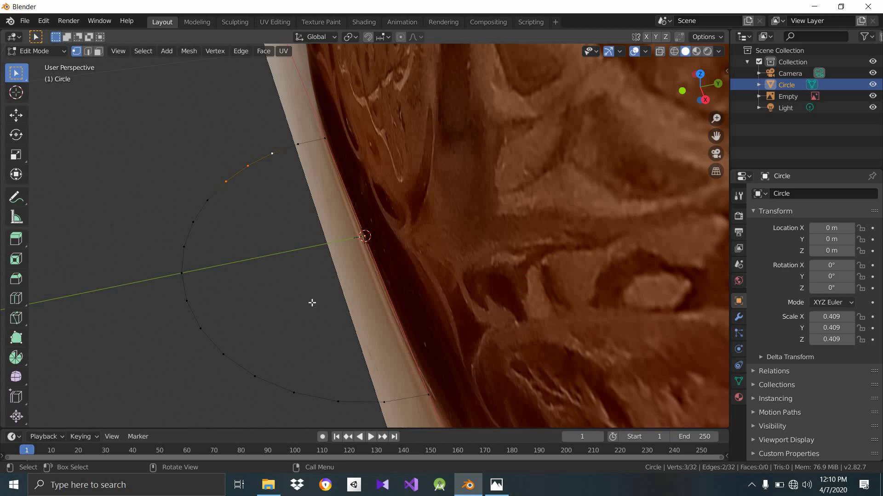
- Select all the circle's vertices and view them straight from the front against the cup's base
key("a")
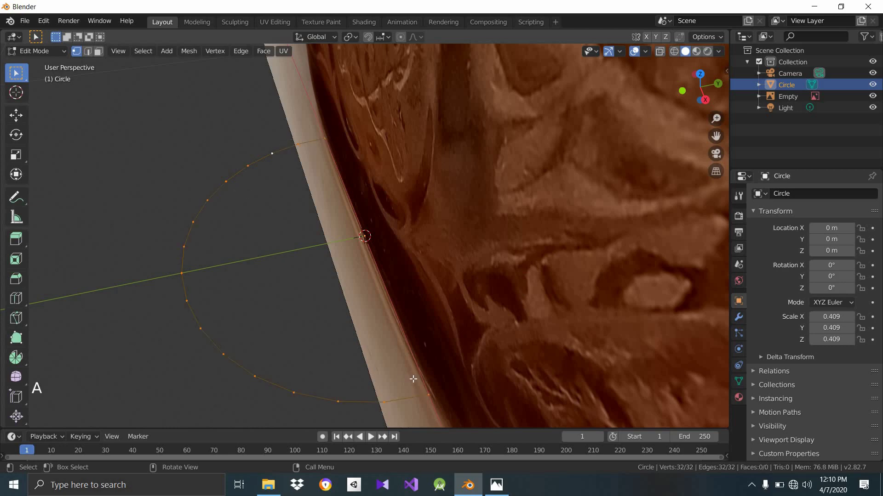
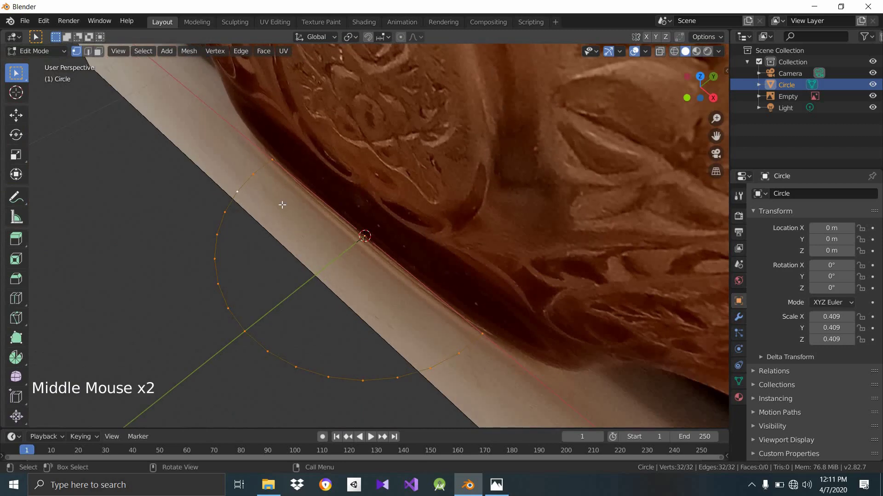
key("KP_1")
scroll("down", 3)
scroll("up", 3)
scroll("up", 3)
scroll("up", 3)
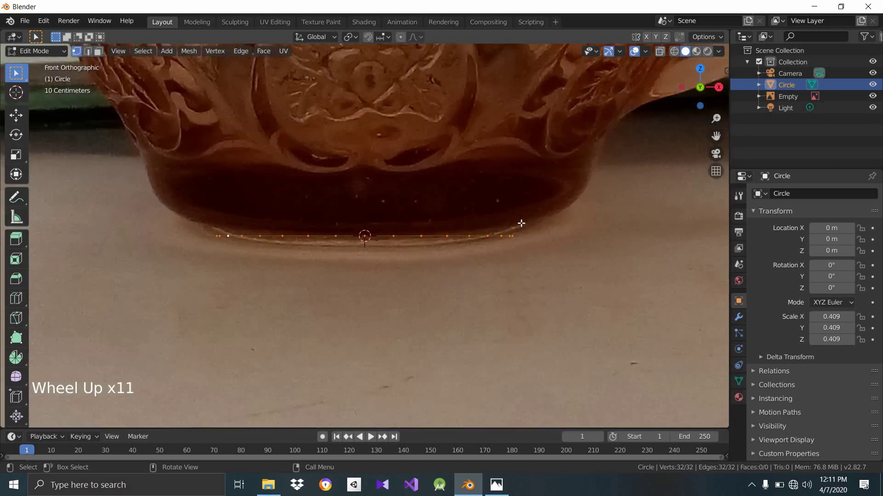
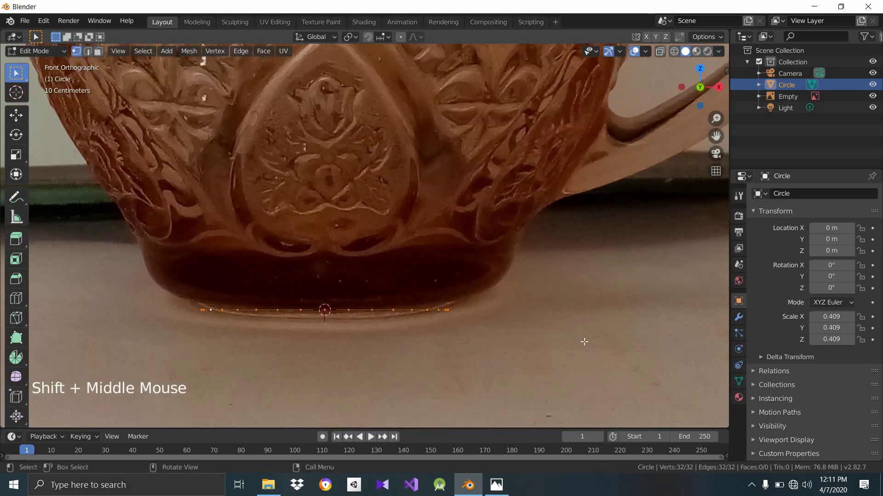
- Extrude the selected circle upward into a short band of faces at the cup base
key("e")
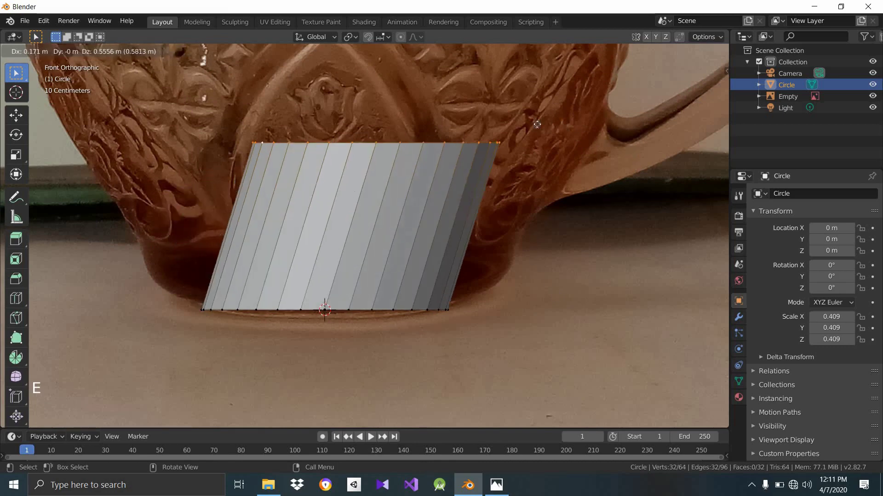
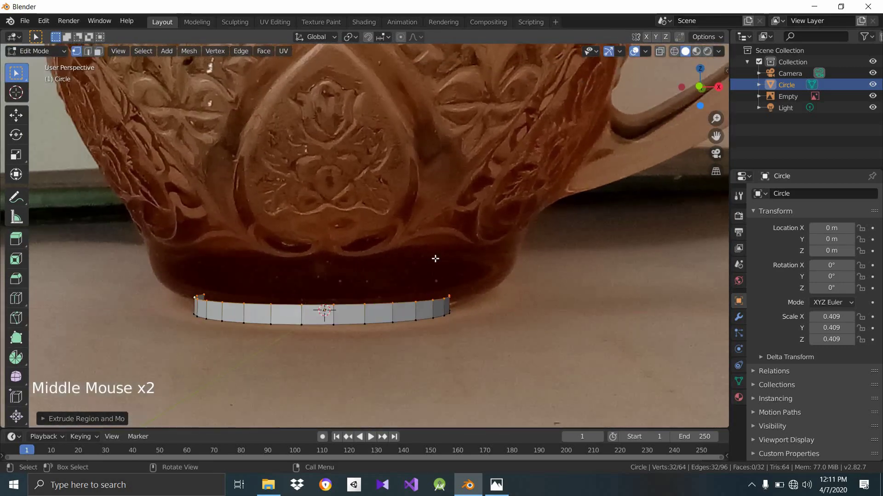
- Scale the outer base ring out to the glass base edge and return to Front view
key("KP_1")
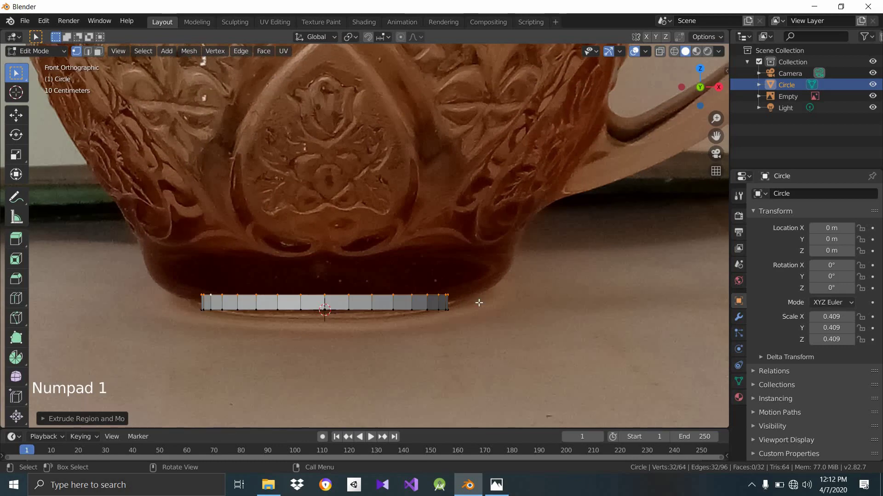
key("s")
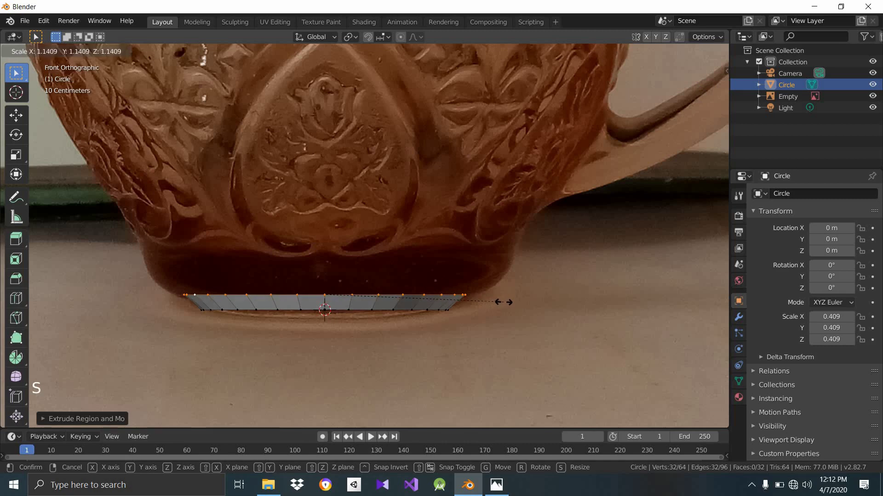
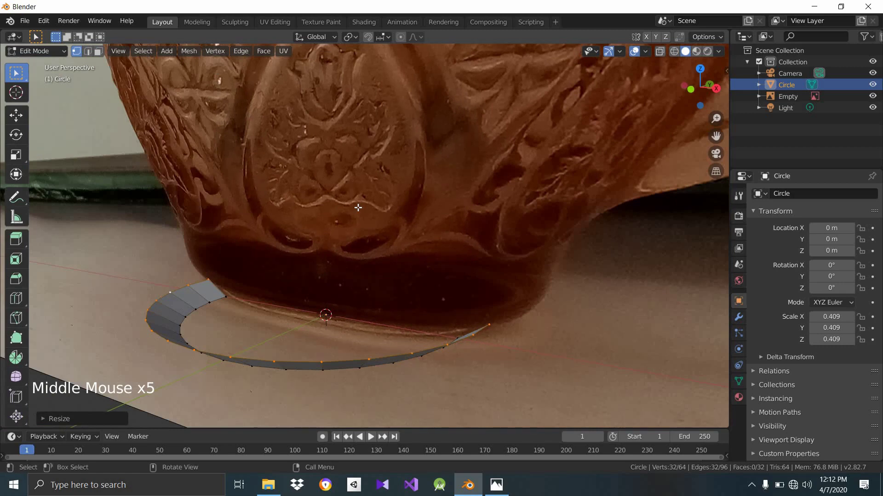
key("KP_1")
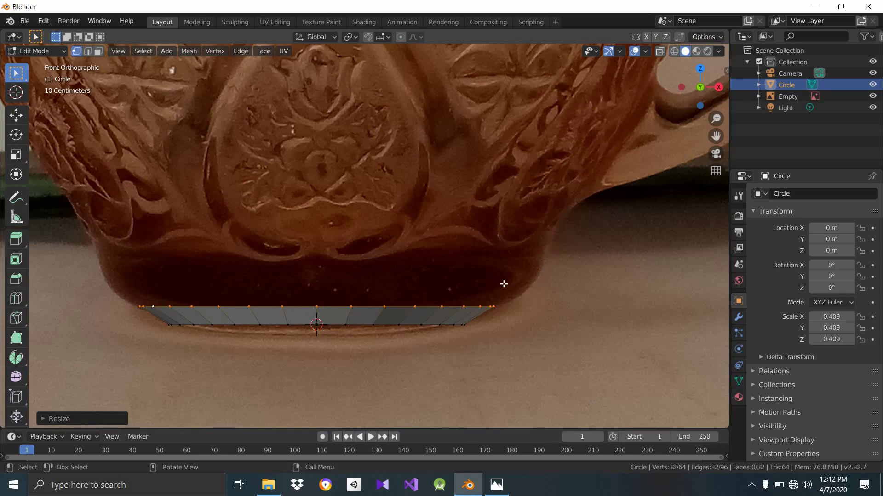
- Extrude and scale several more rings so the base wall climbs to the cup bowl's underside
scroll("down", 3)
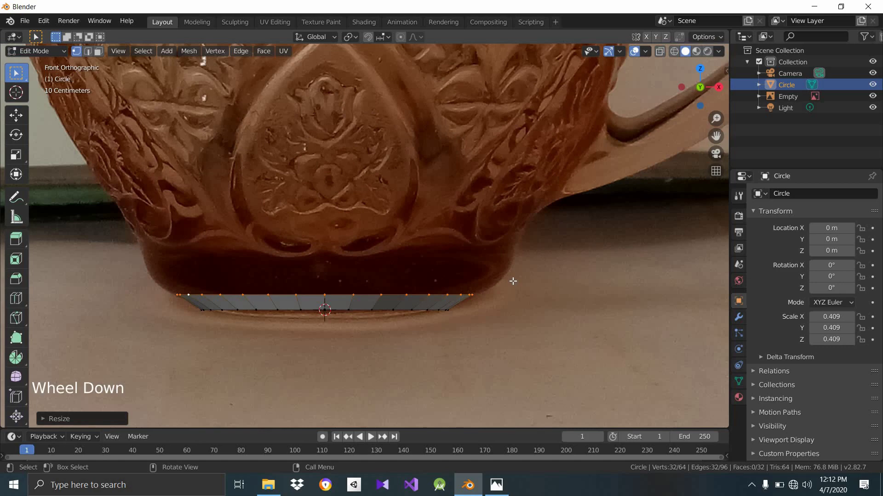
key("e")
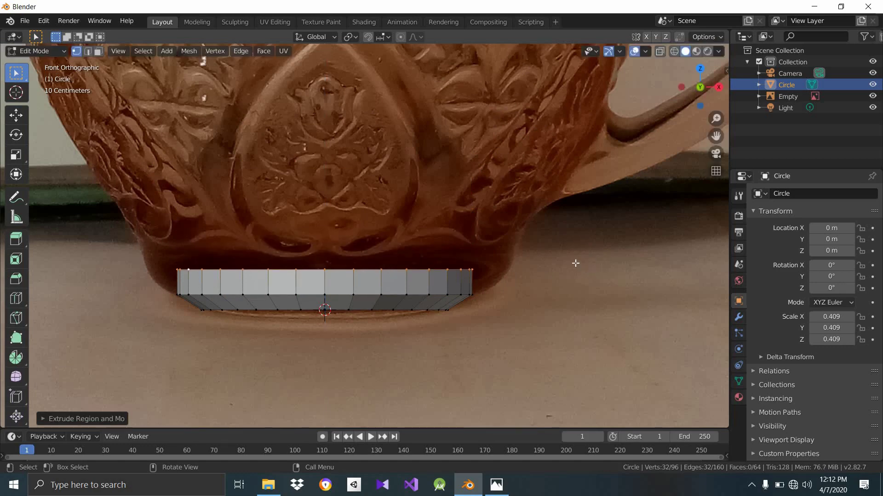
scroll("up", 3)
key("s")
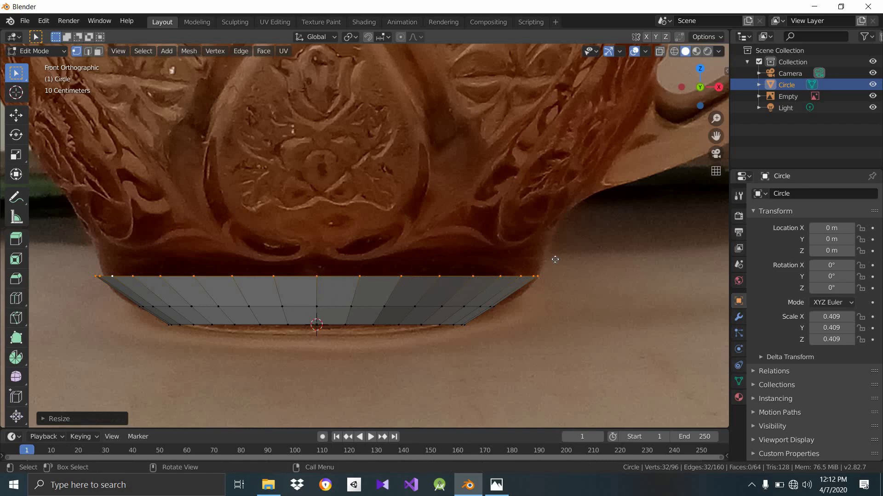
key("g")
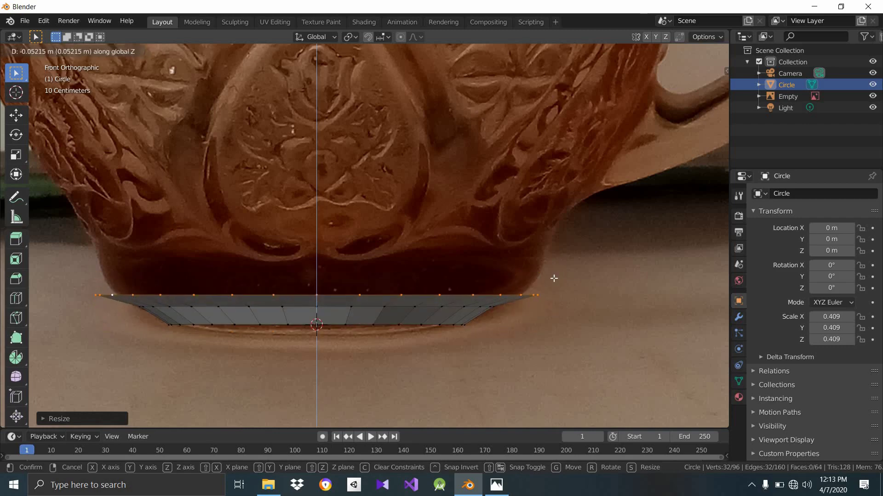
key("s")
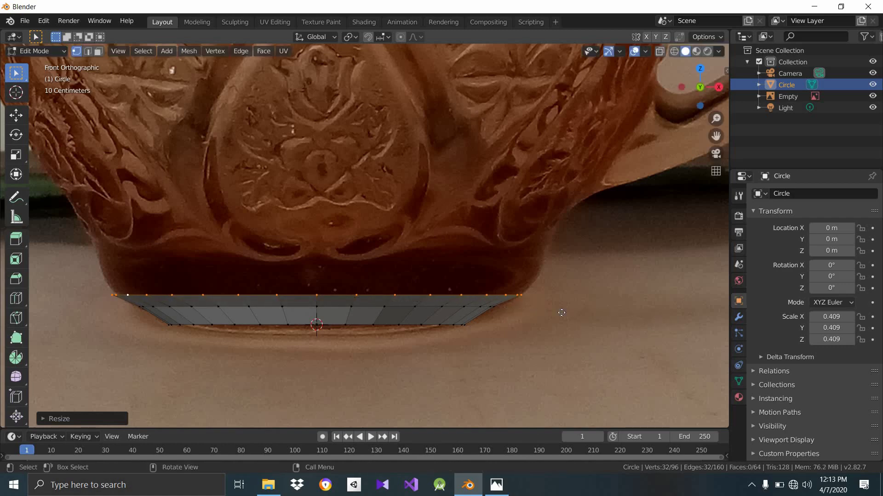
key("e")
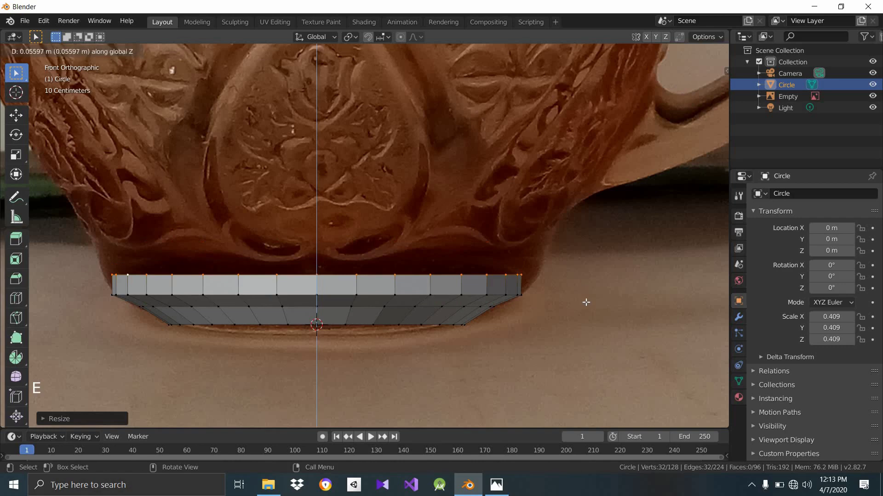
key("s")
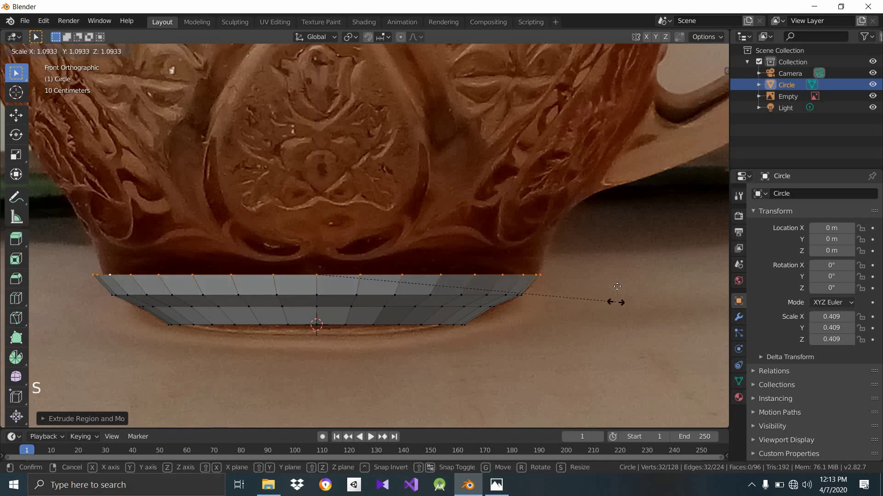
key("e")
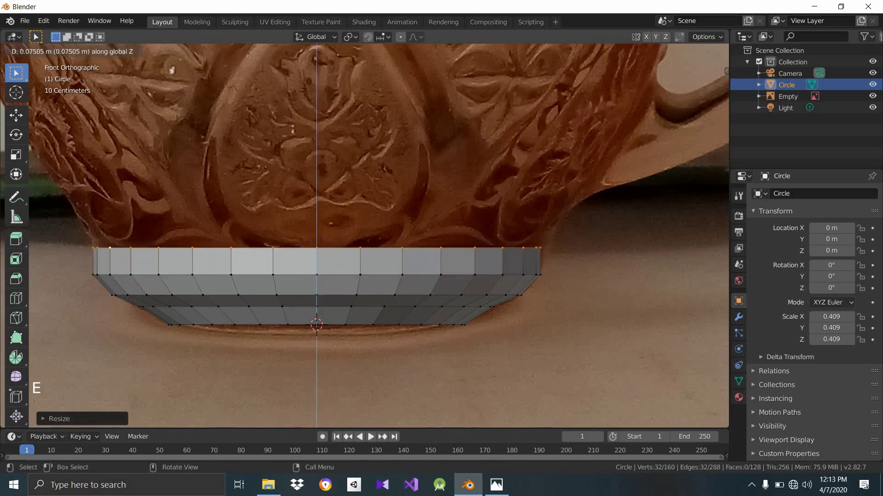
key("s")
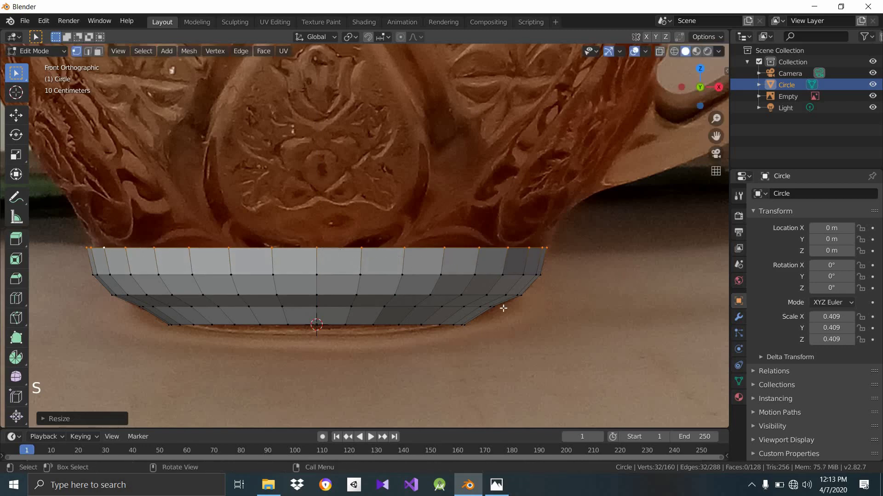
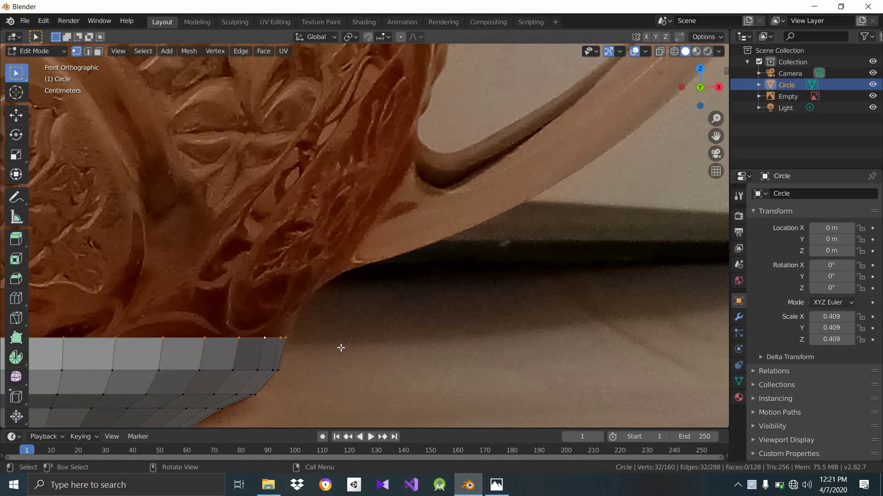
- Extrude the top loop up toward the handle's joint and scale it to fit the photo
key("e")
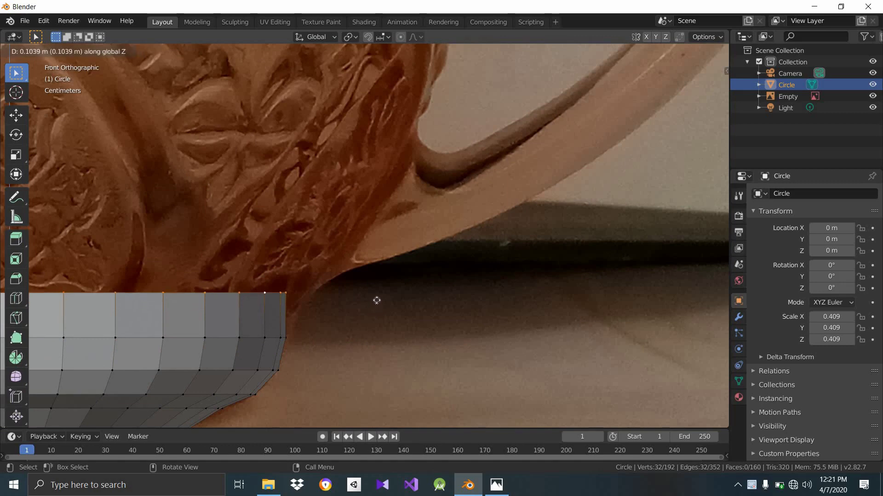
key("s")
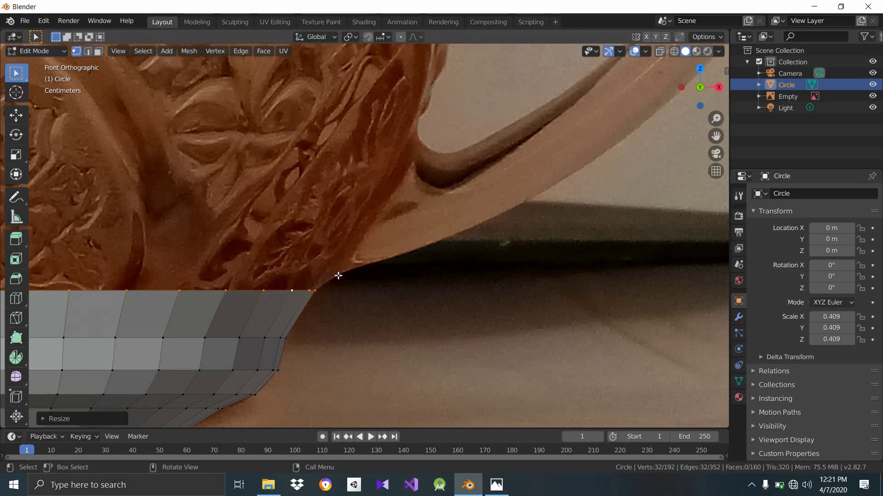
- Extrude three more wall sections toward the handle's upper joint, widening each ring to the glass outline
scroll("down", 3)
scroll("down", 3)
scroll("down", 3)
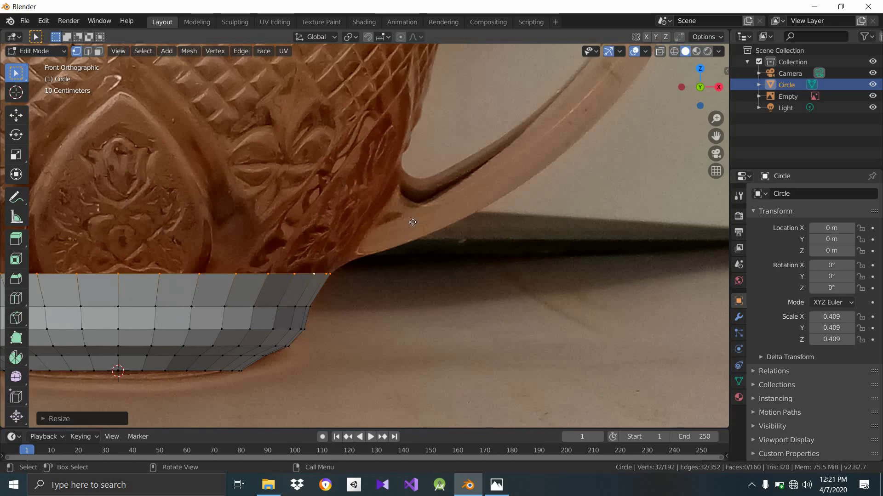
key("e")
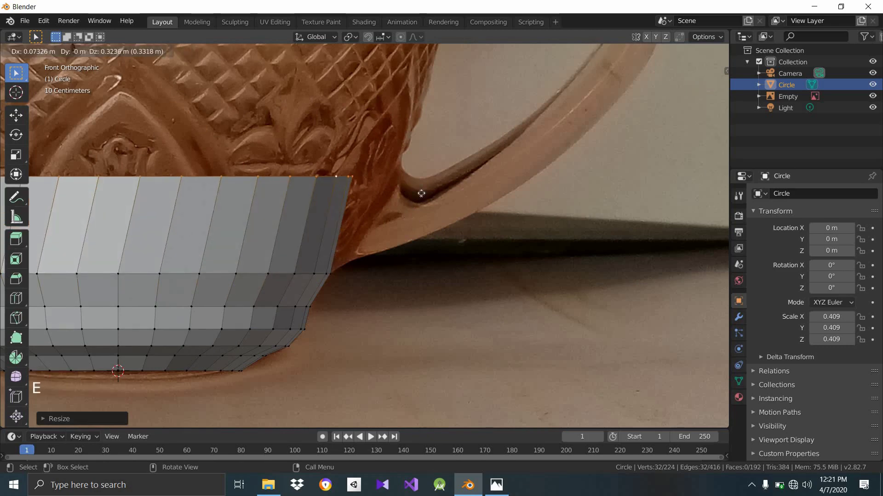
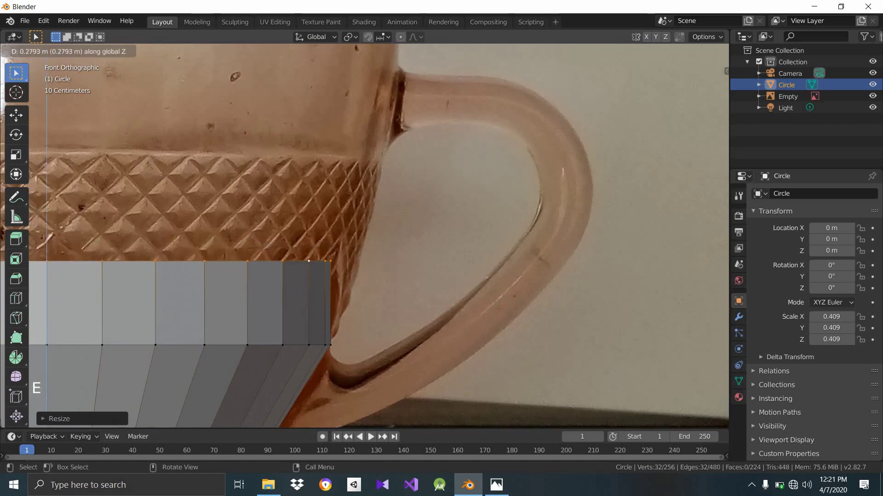
key("s")
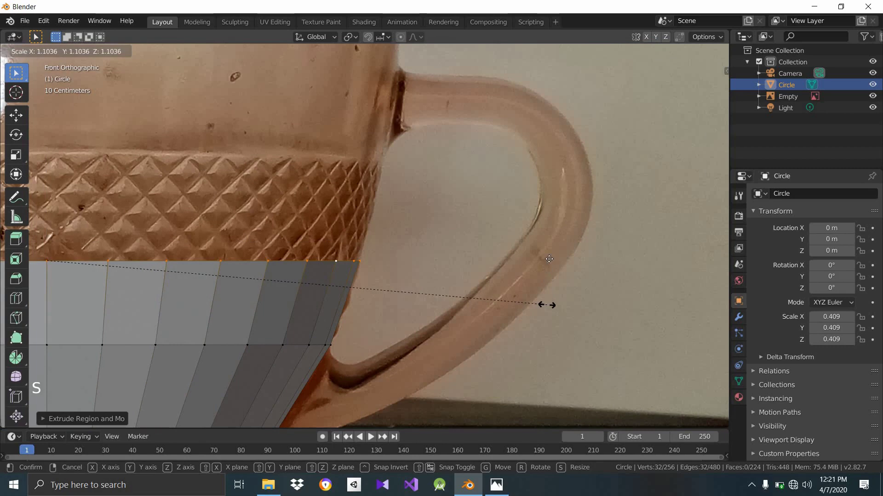
key("e")
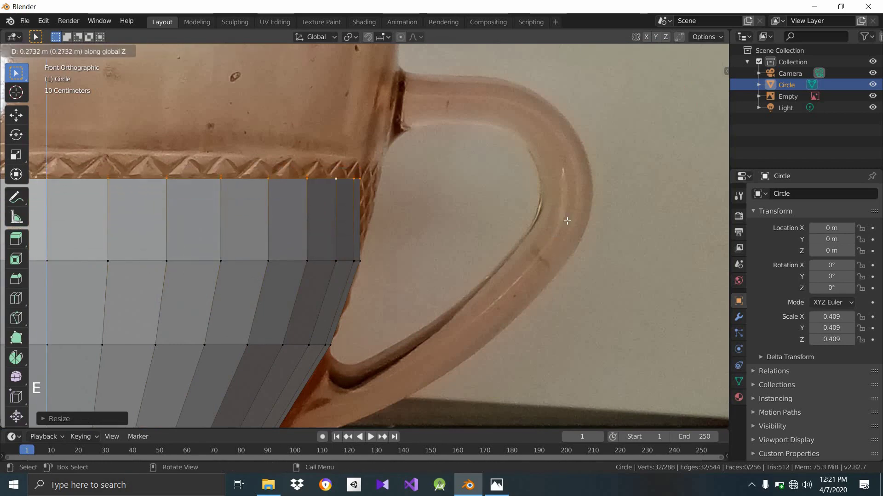
key("s")
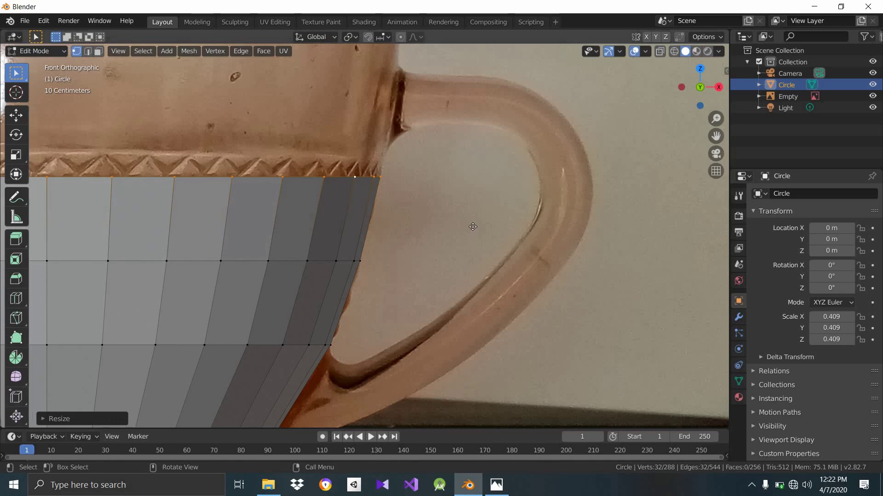
key("e")
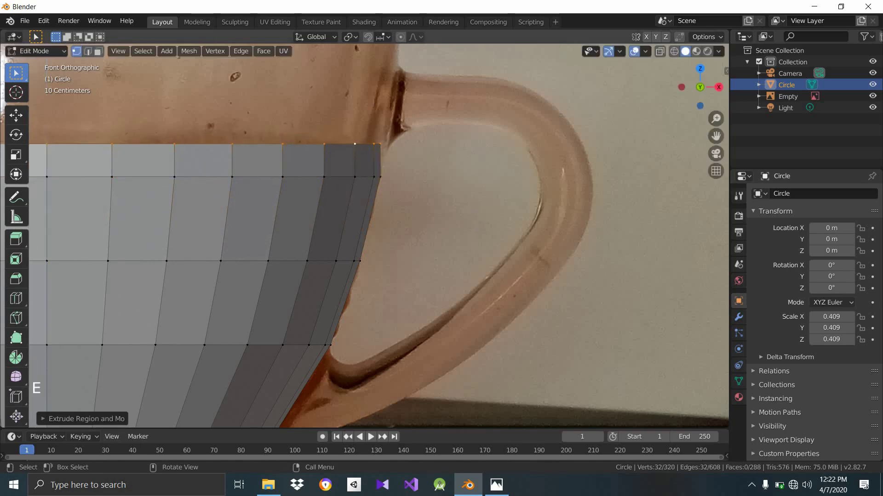
key("s")
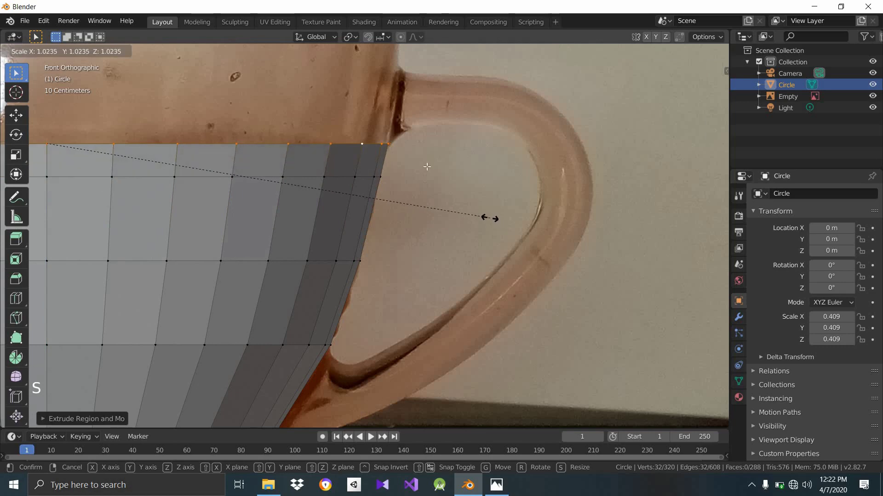
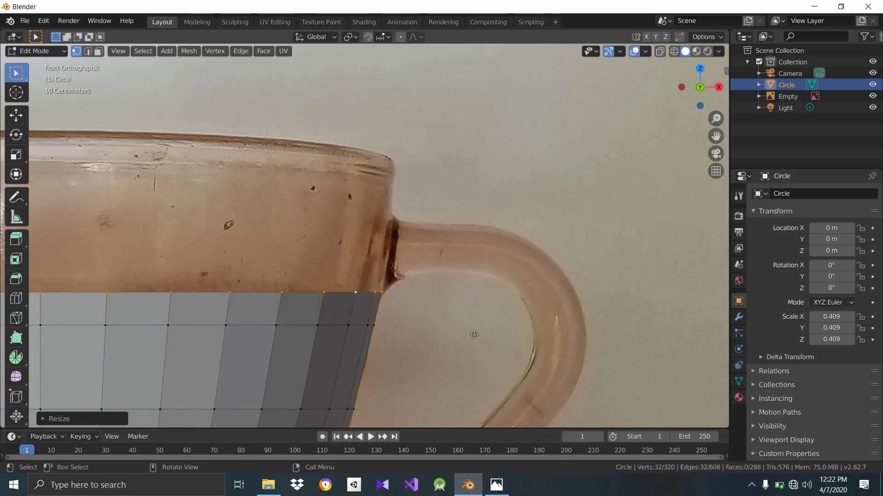
- Extrude two final rings up to the rim, widening each to match the glass edge in the photo
key("e")
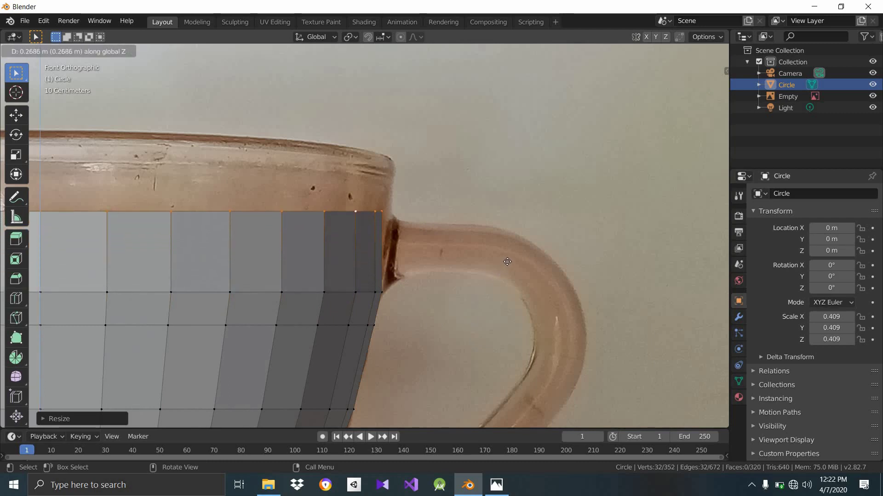
key("s")
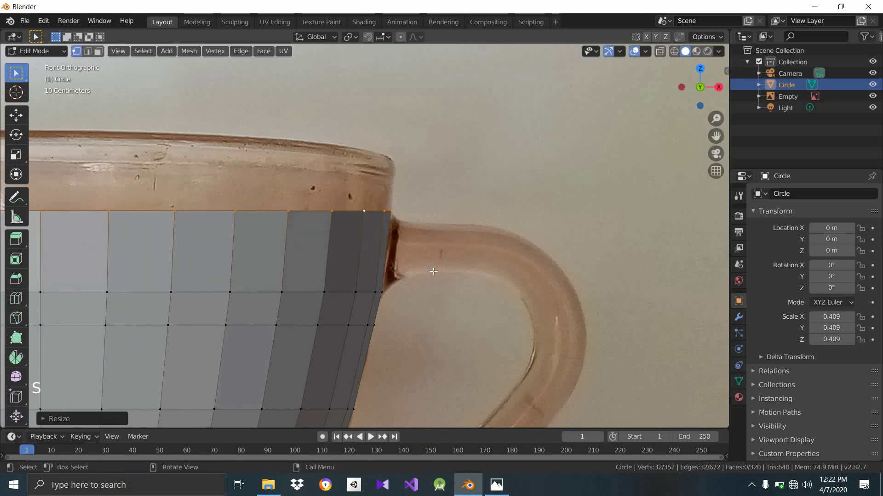
key("e")
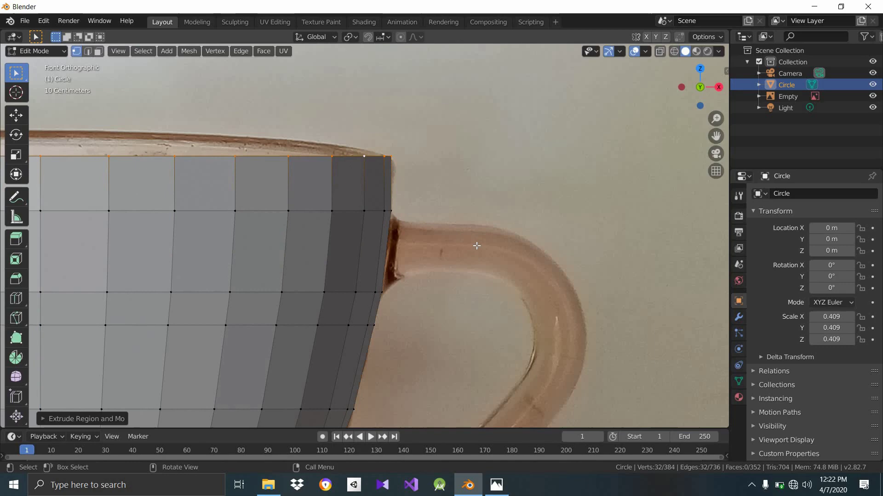
key("s")
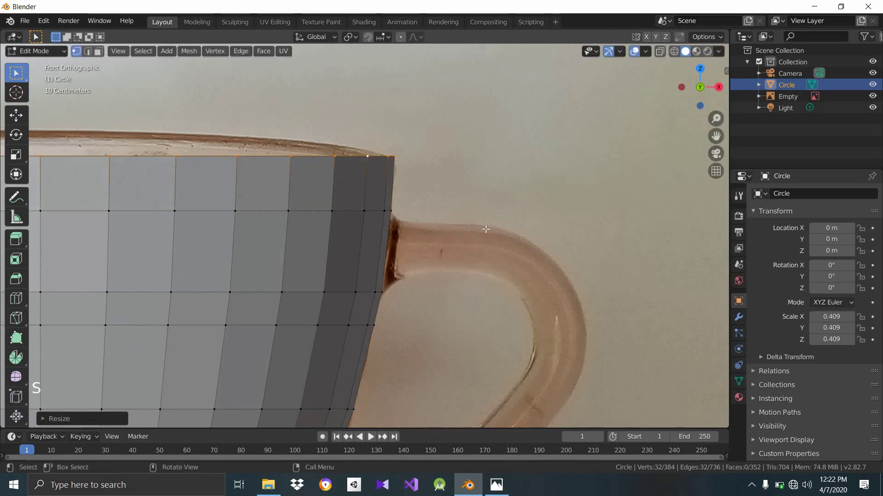
scroll("down", 3)
scroll("down", 3)
scroll("down", 3)
scroll("up", 3)
scroll("down", 3)
scroll("down", 3)
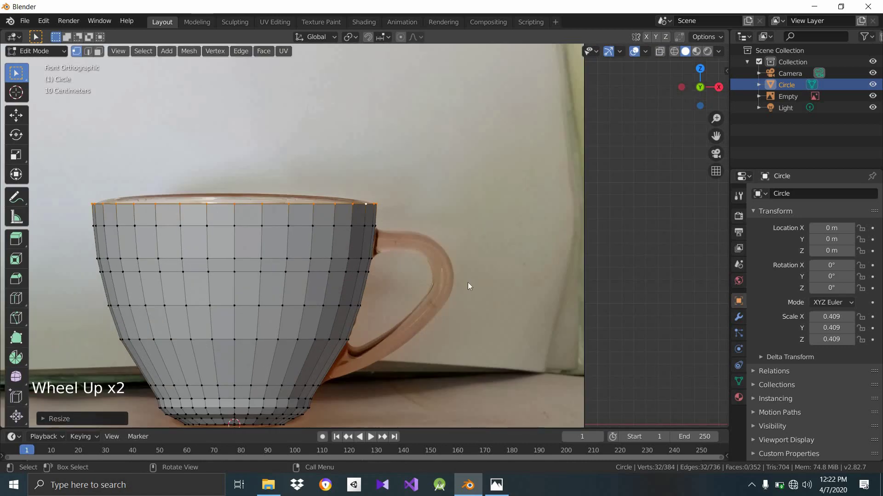
- Return to Object Mode and orbit around, into and under the cup to inspect its shape
key("Tab")
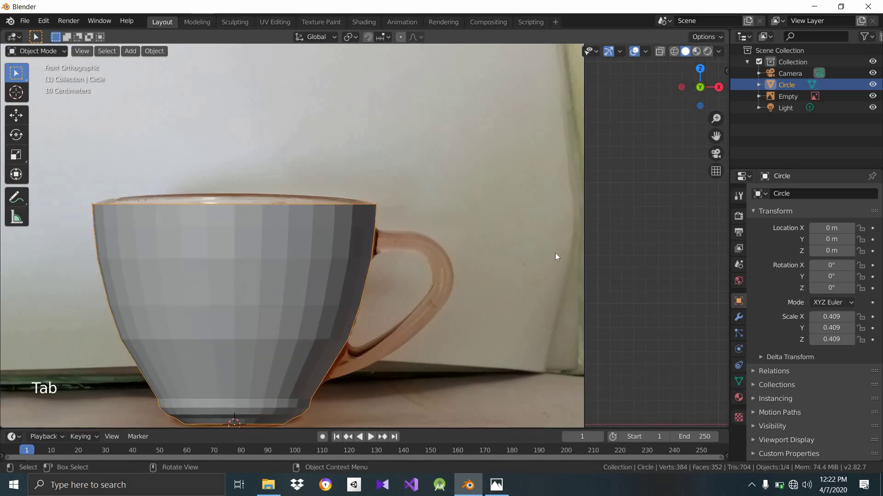
middle_click(491, 319)
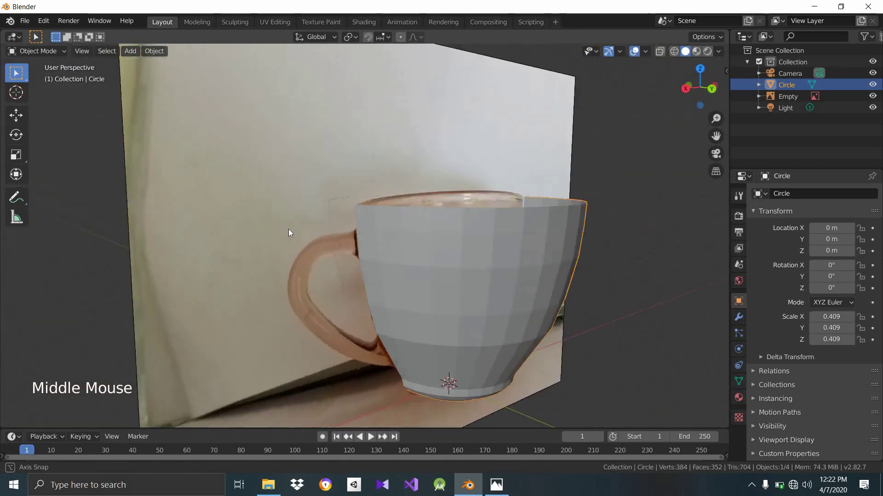
scroll("down", 3)
middle_click(326, 259)
scroll("up", 3)
scroll("down", 3)
middle_click(455, 353)
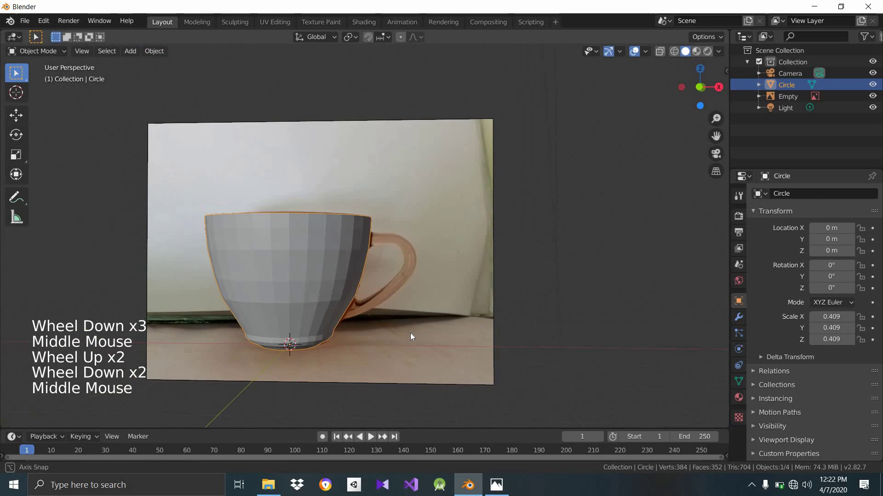
scroll("up", 3)
scroll("down", 3)
middle_click(404, 330)
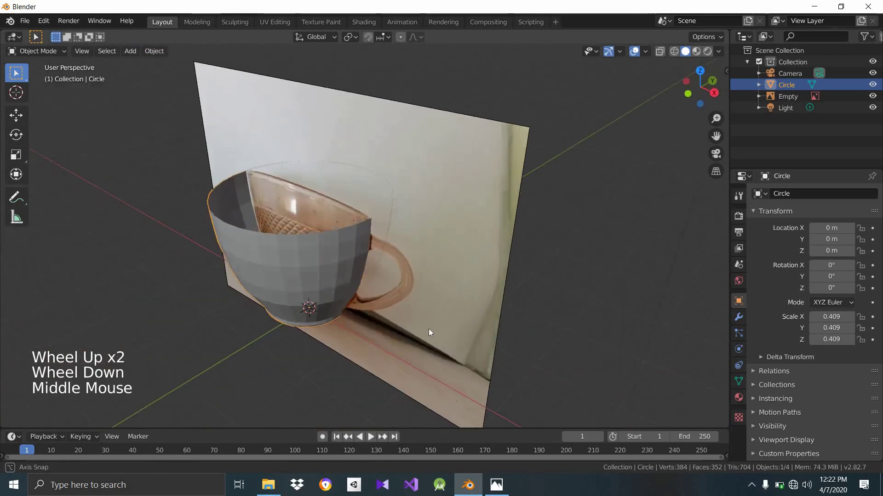
scroll("up", 3)
middle_click(370, 314)
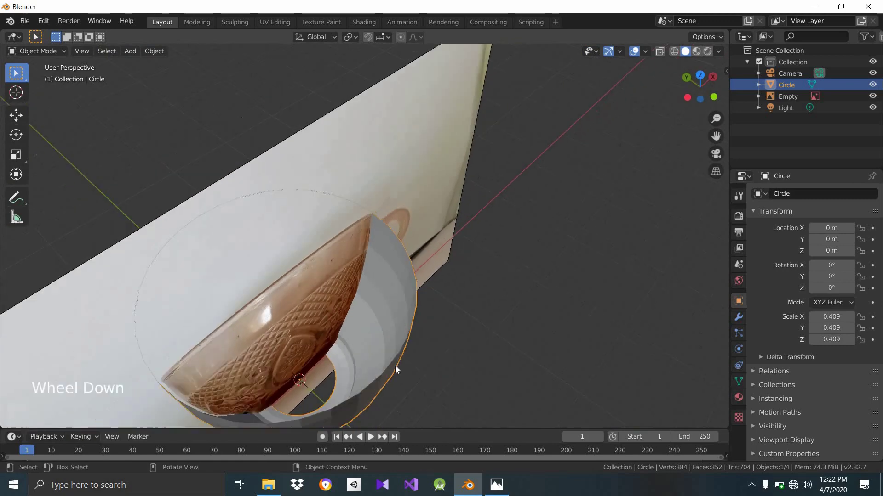
middle_click(415, 276)
scroll("down", 3)
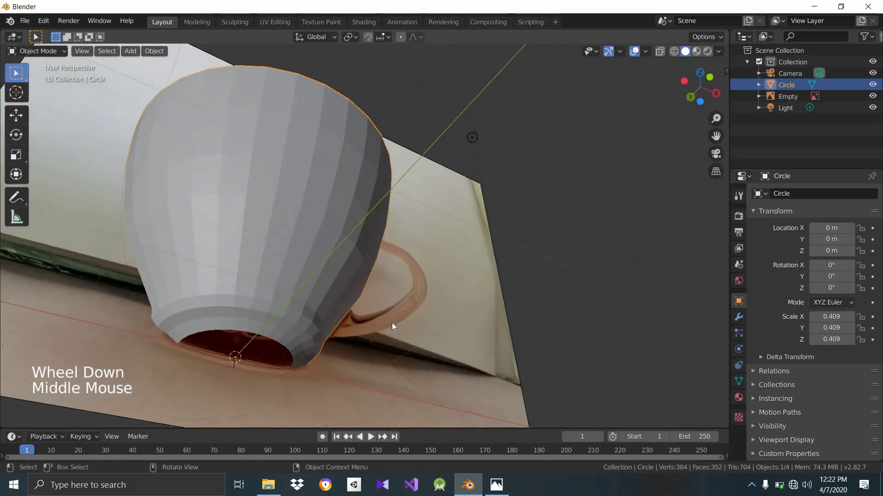
left_click(338, 186)
- Re-enter Edit Mode on the cup mesh and zoom in on its open bottom ring
left_click(333, 174)
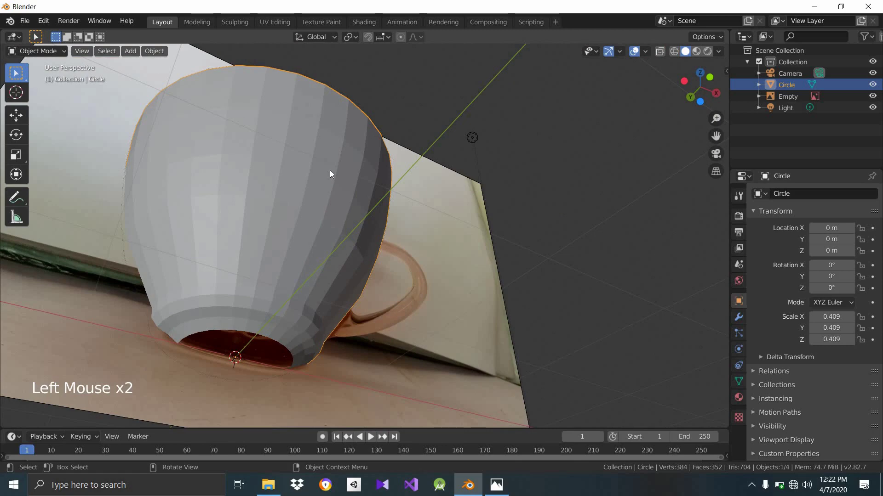
key("Tab")
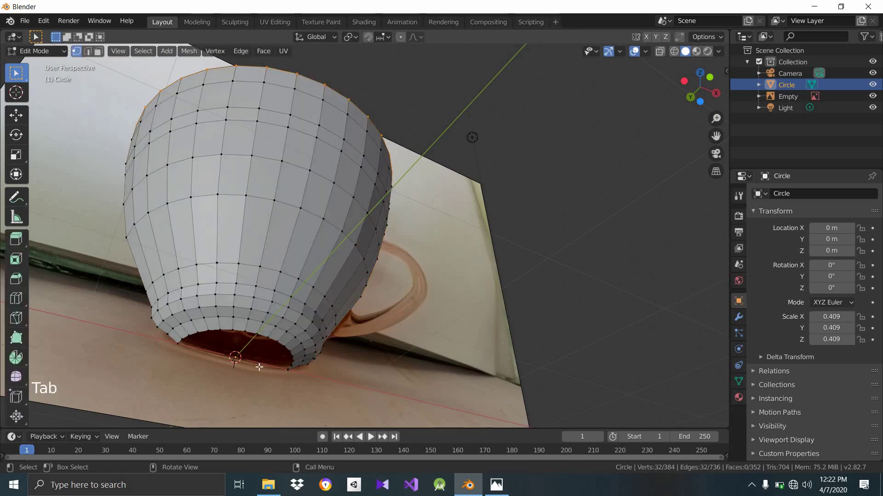
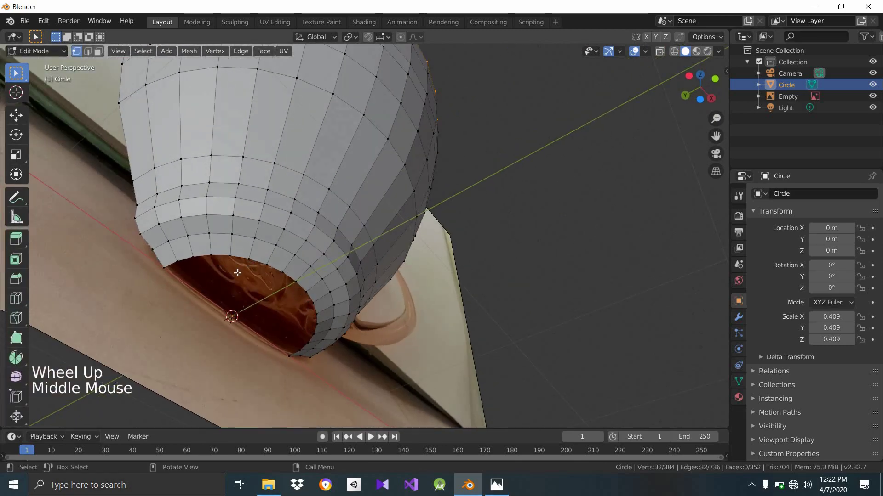
scroll("up", 3)
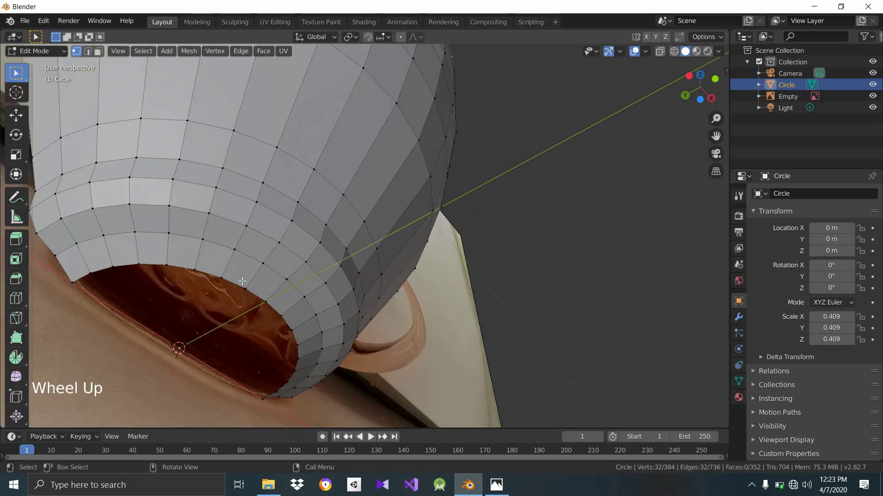
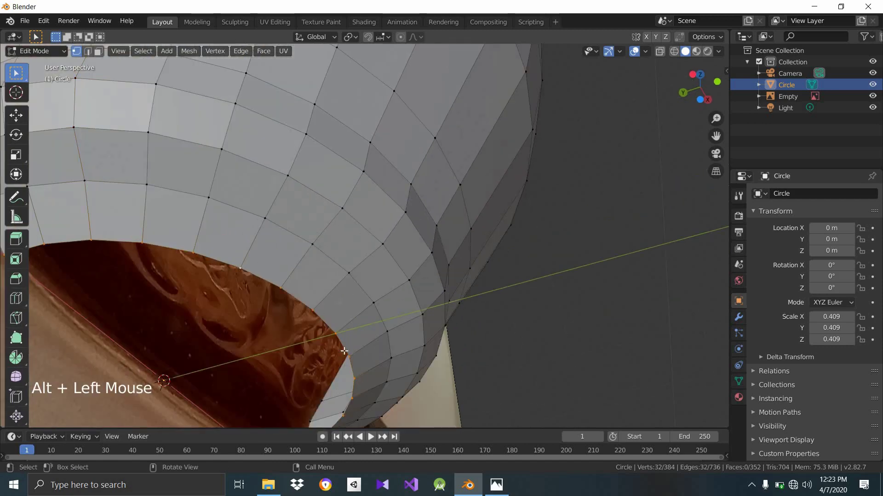
- Zoom out and back in to frame the cup's bottom opening from the side
scroll("down", 3)
scroll("down", 3)
scroll("up", 3)
scroll("up", 3)
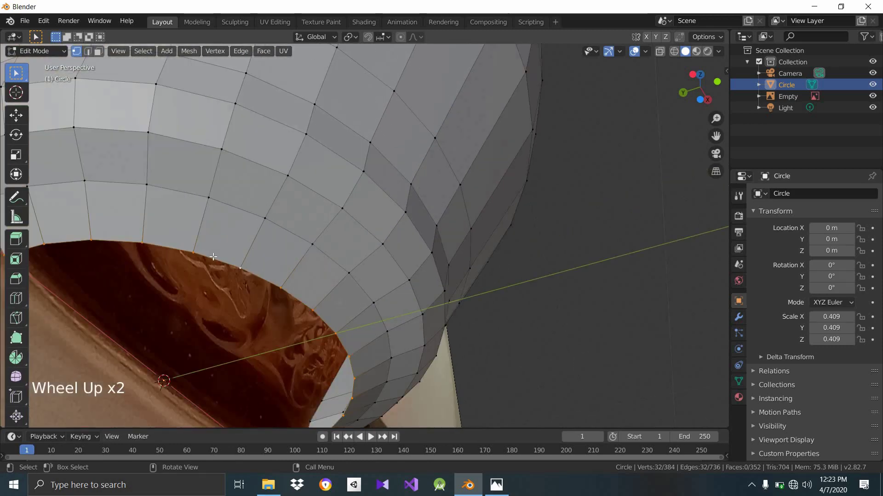
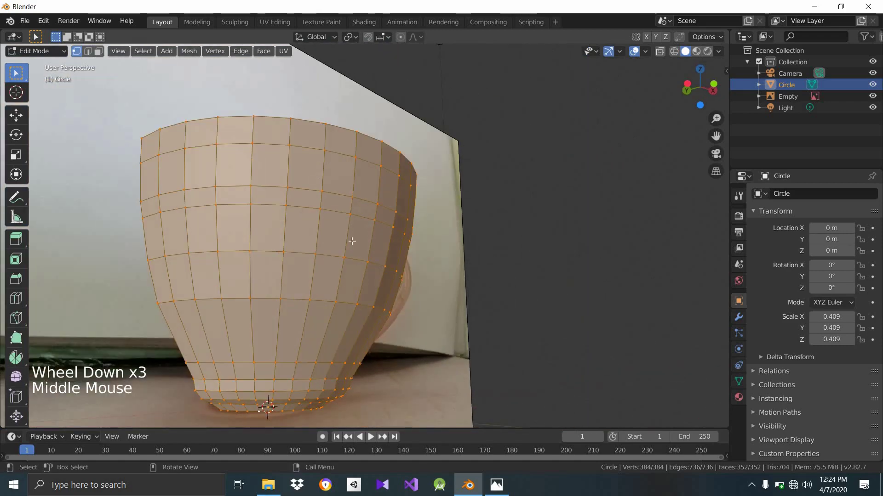
- Cycle the vertex selection with A / Alt+A to isolate the 32-vertex open edge loop
key("a")
key("a")
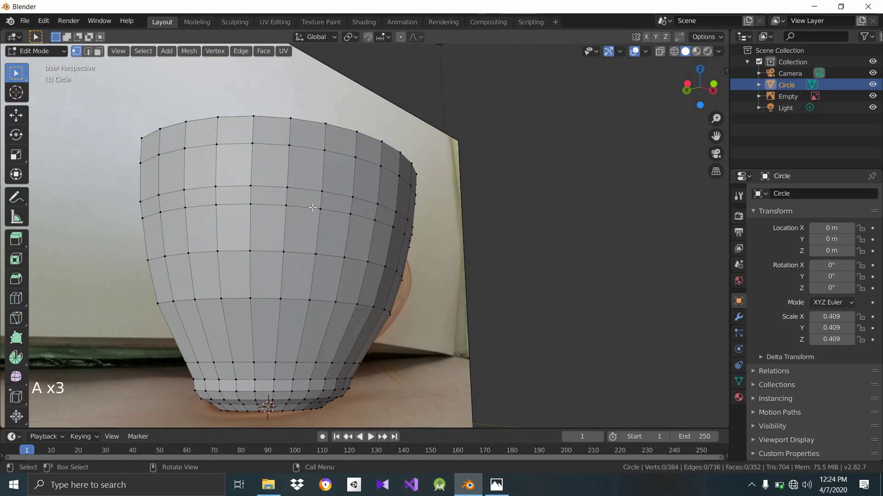
key("alt+a")
key("a")
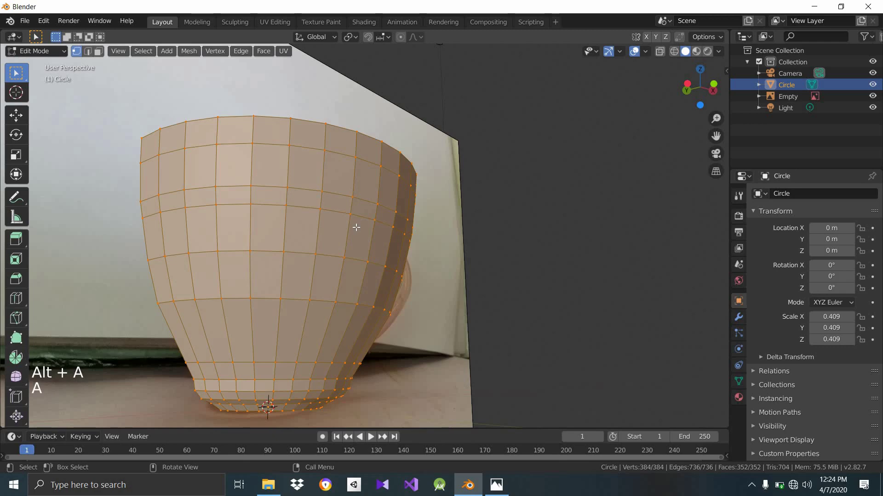
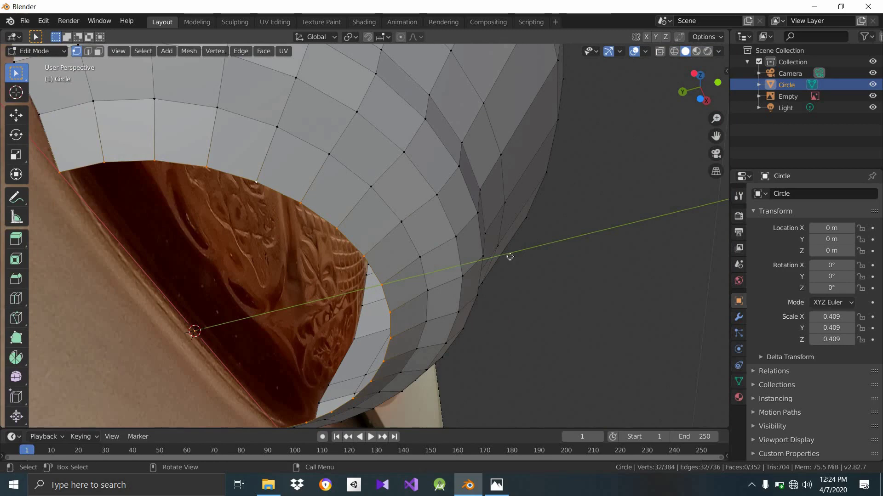
- Extrude the open bottom loop into a new ring and bring up Merge to collapse it at center
key("e")
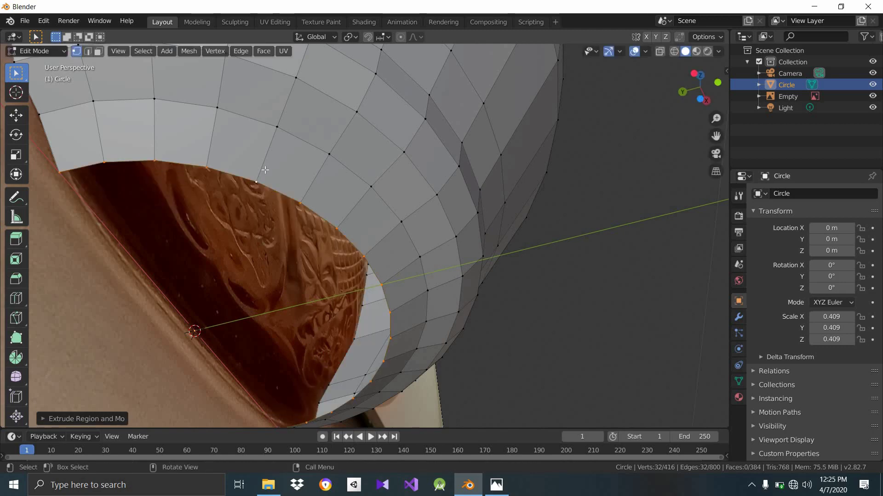
key("alt+m")
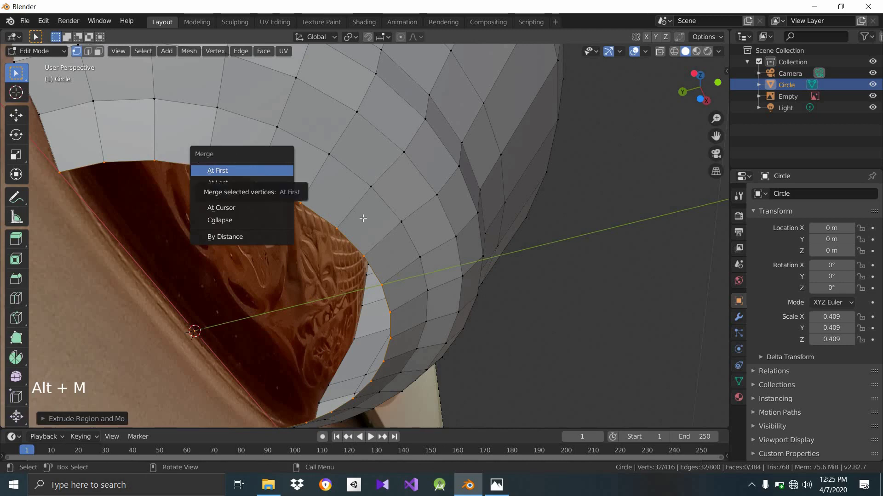
key("alt+m")
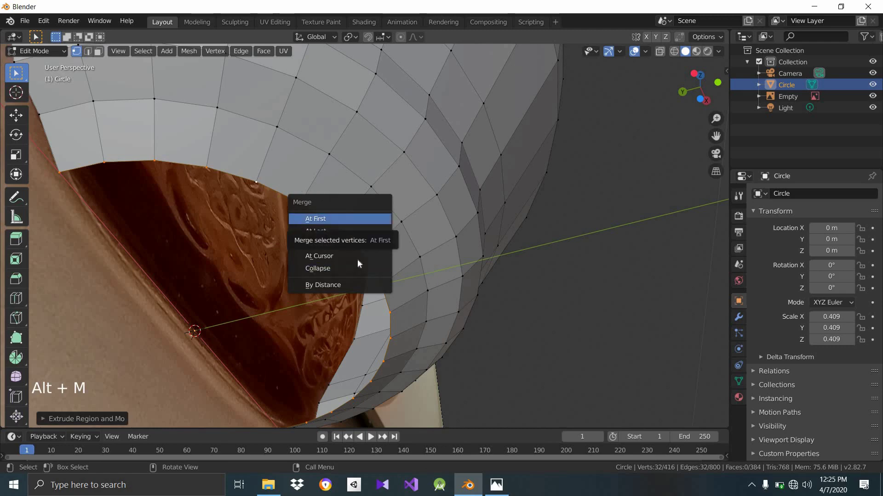
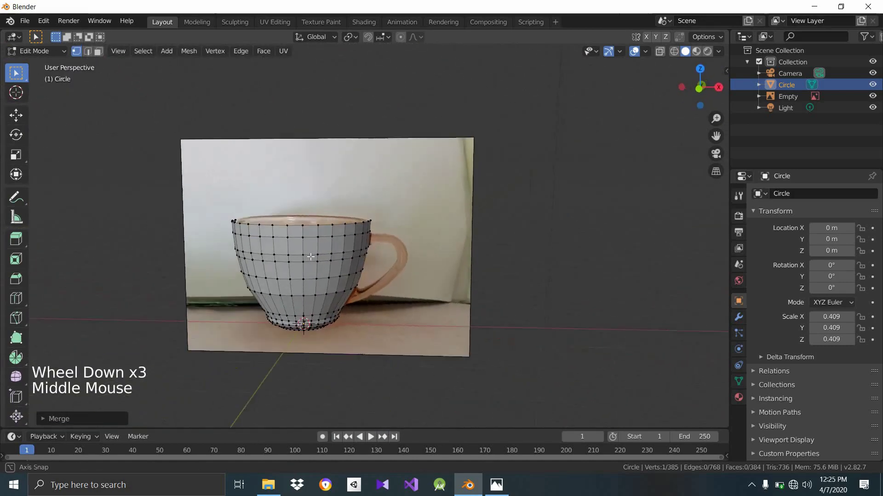
- Orbit and zoom around the cup to check its closed bottom and rim against the photo
scroll("up", 3)
scroll("up", 3)
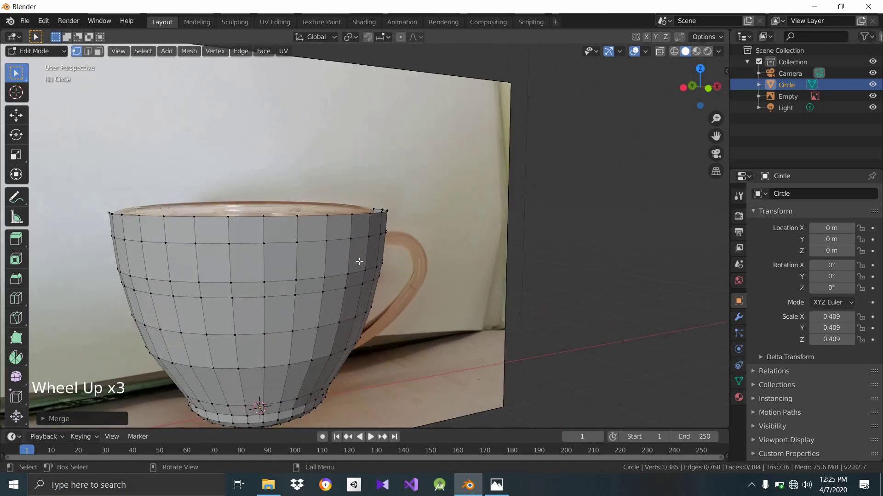
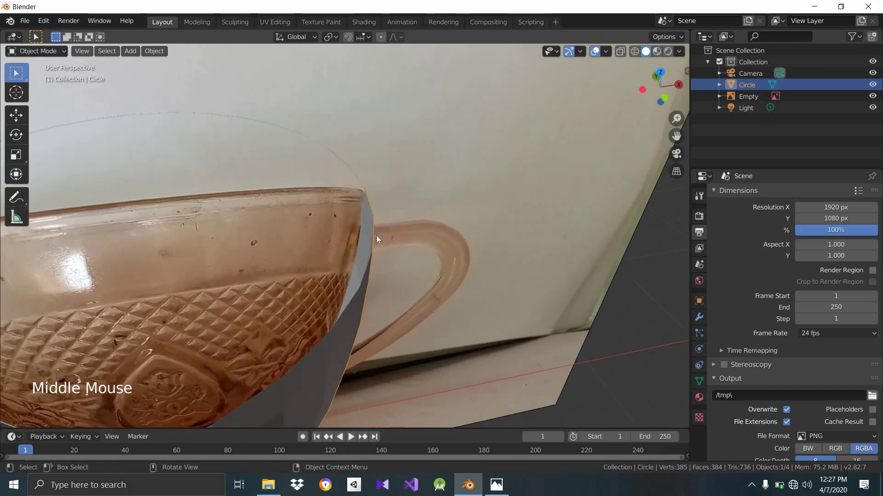
middle_click(360, 264)
scroll("up", 3)
middle_click(398, 252)
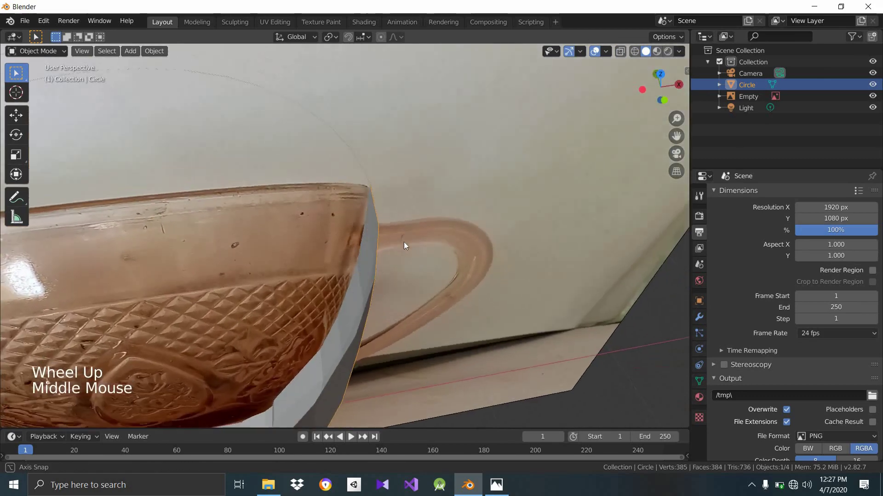
scroll("down", 3)
middle_click(388, 249)
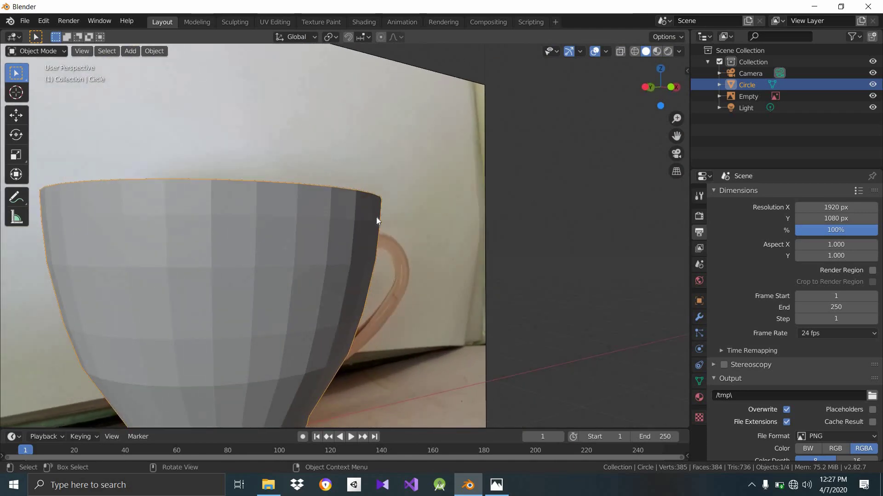
middle_click(363, 244)
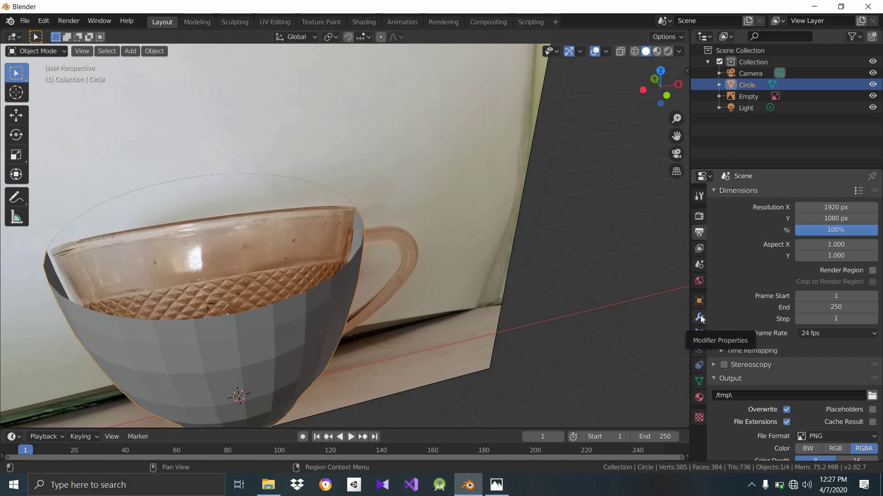
- Show the cup's Modifier Properties and the Add Modifier list with its Generate options
left_click(704, 319)
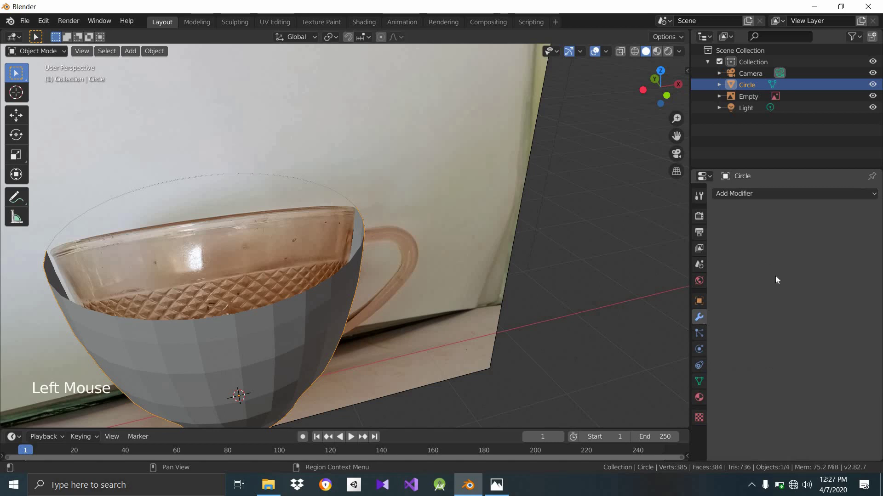
scroll("up", 3)
left_click(796, 198)
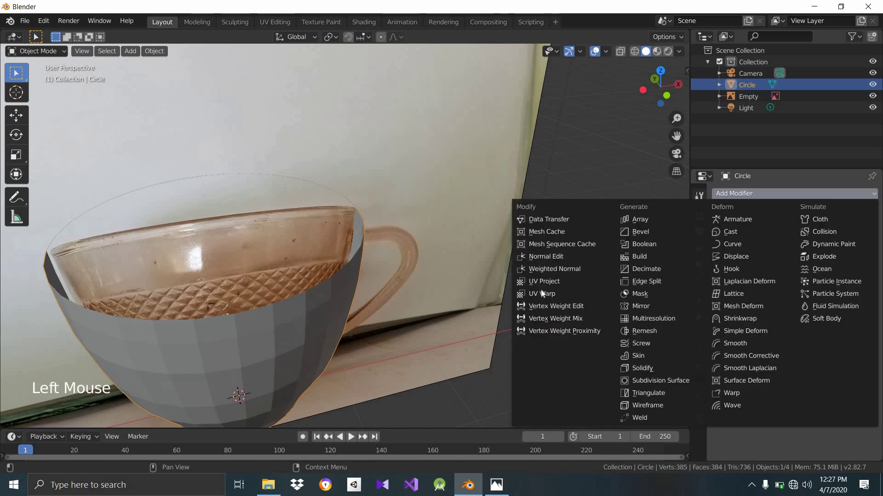
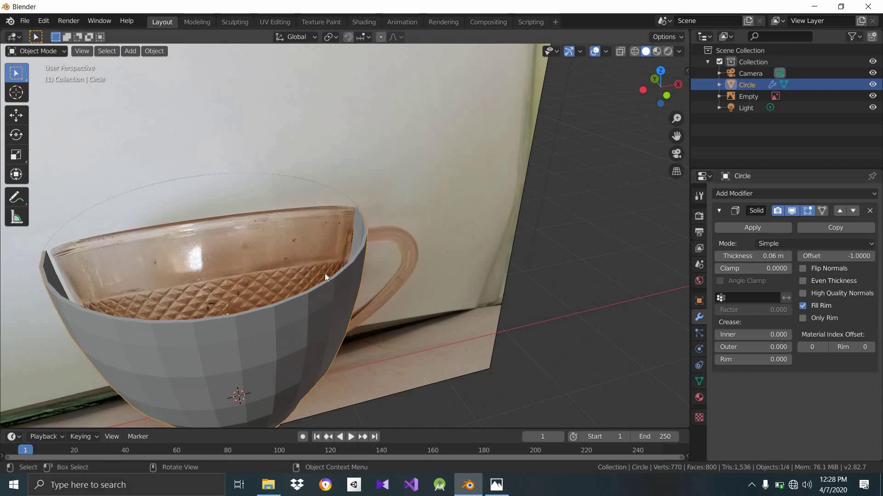
- Step the Solidify Thickness value down repeatedly so the cup wall thickens inward
scroll("up", 3)
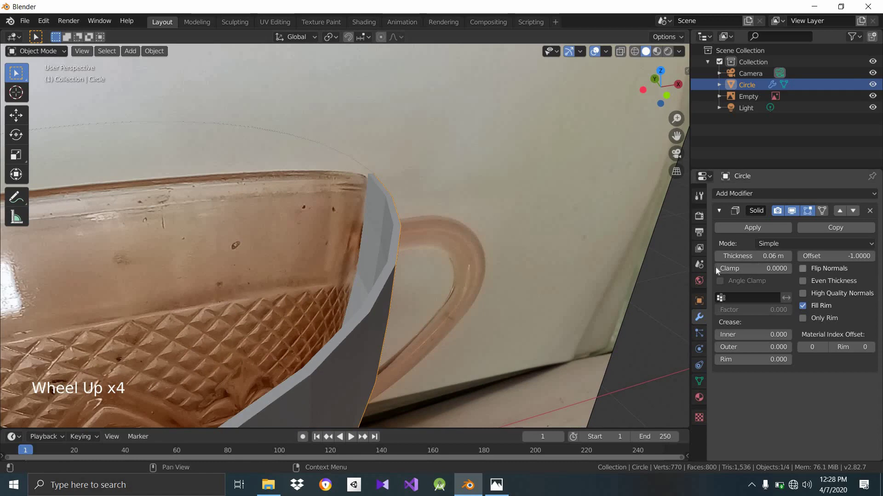
double_click(721, 261)
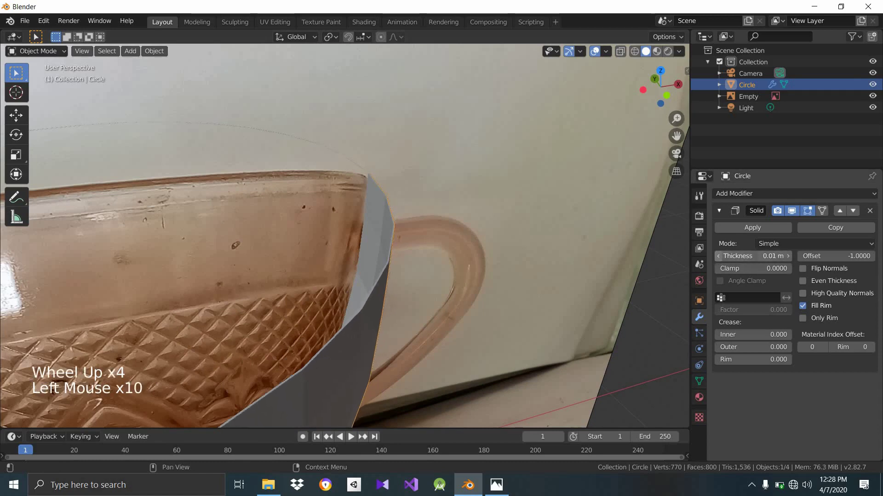
left_click(722, 261)
left_click(721, 262)
left_click(791, 258)
left_click(791, 259)
left_click(791, 259)
double_click(720, 261)
left_click(720, 260)
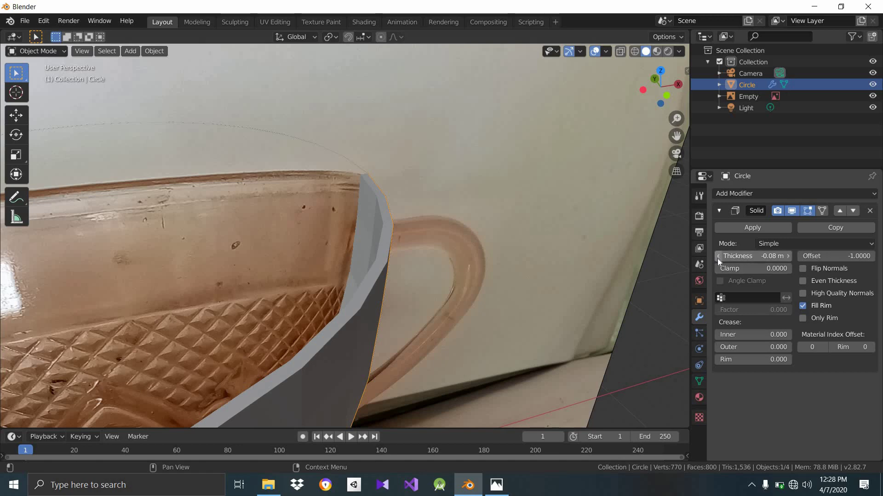
left_click(720, 262)
left_click(720, 262)
- Check the wall from several angles and nudge the Thickness a few more steps
scroll("down", 3)
middle_click(356, 349)
scroll("up", 3)
middle_click(333, 313)
scroll("up", 3)
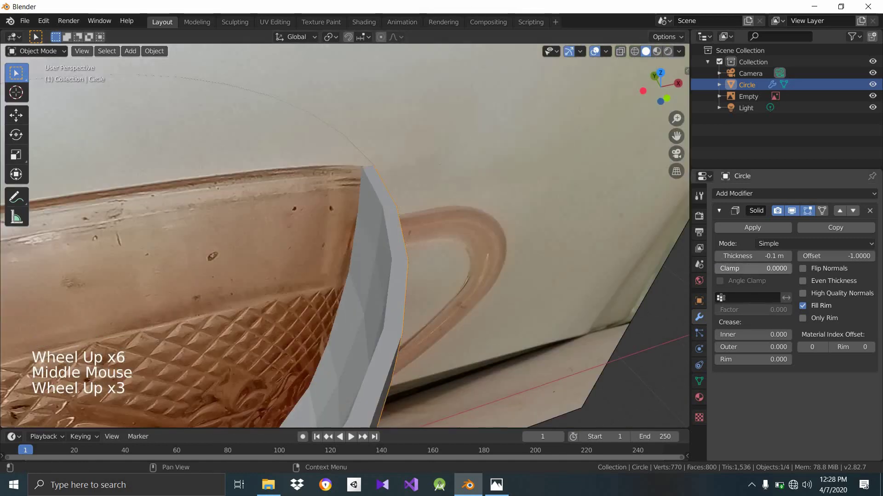
left_click(721, 258)
left_click(721, 258)
left_click(720, 257)
left_click(721, 258)
left_click(720, 256)
double_click(719, 257)
left_click(469, 259)
- Compare the rim to the photo, settle the Thickness at -0.15 m and view the whole cup
scroll("down", 3)
middle_click(445, 240)
scroll("up", 3)
middle_click(414, 266)
scroll("up", 3)
scroll("up", 3)
left_click(792, 260)
left_click(792, 261)
double_click(792, 260)
left_click(724, 267)
middle_click(547, 271)
scroll("down", 3)
middle_click(488, 281)
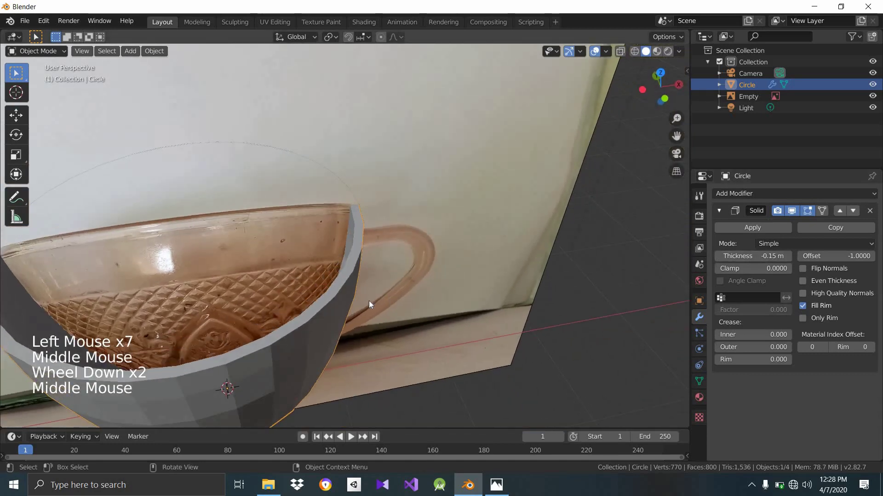